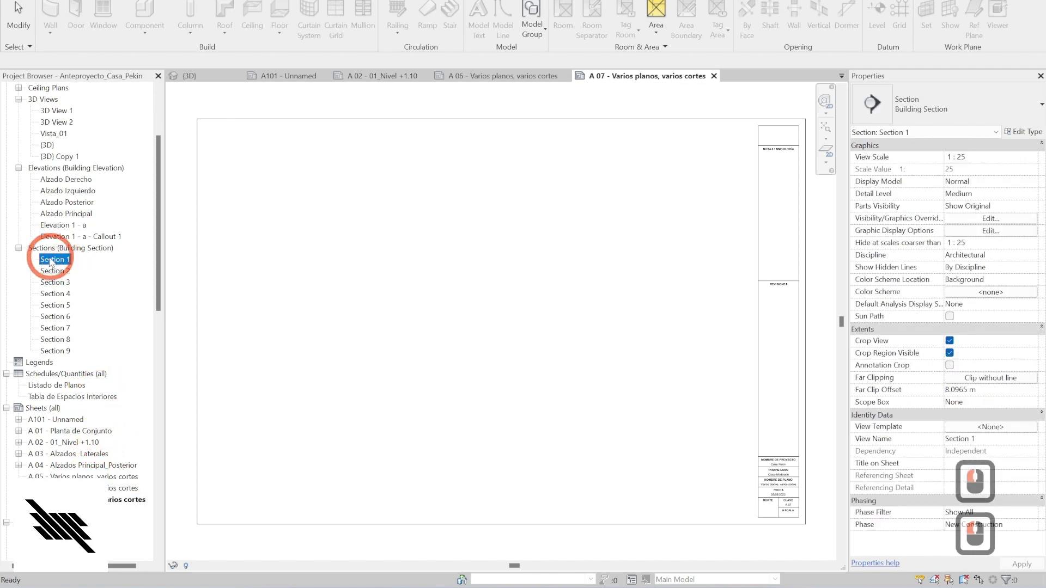
- Drop the Section 1 view onto sheet A 07, briefly activate its viewport, then deactivate it
left_click(391, 241)
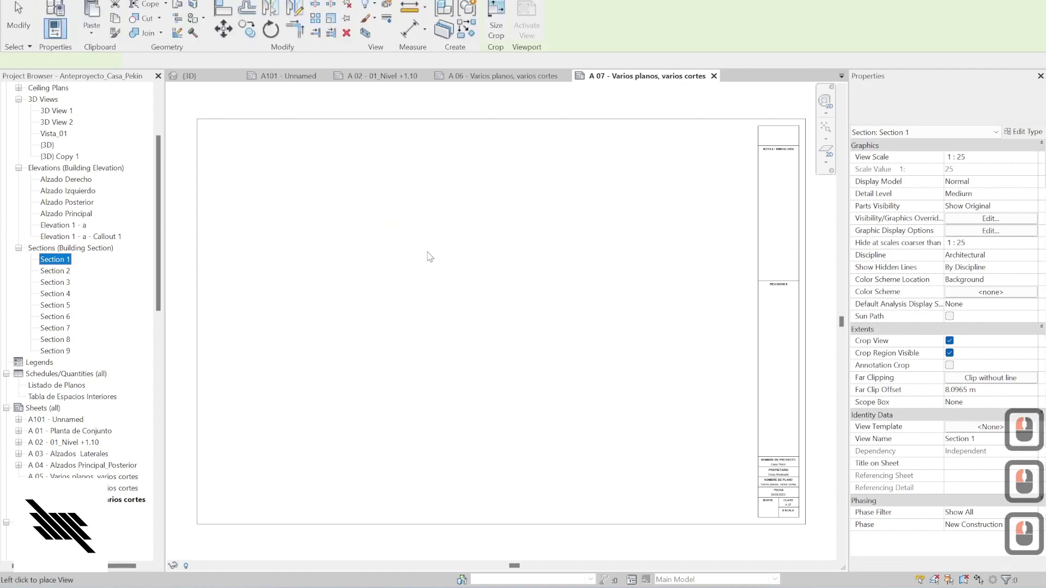
left_click(452, 248)
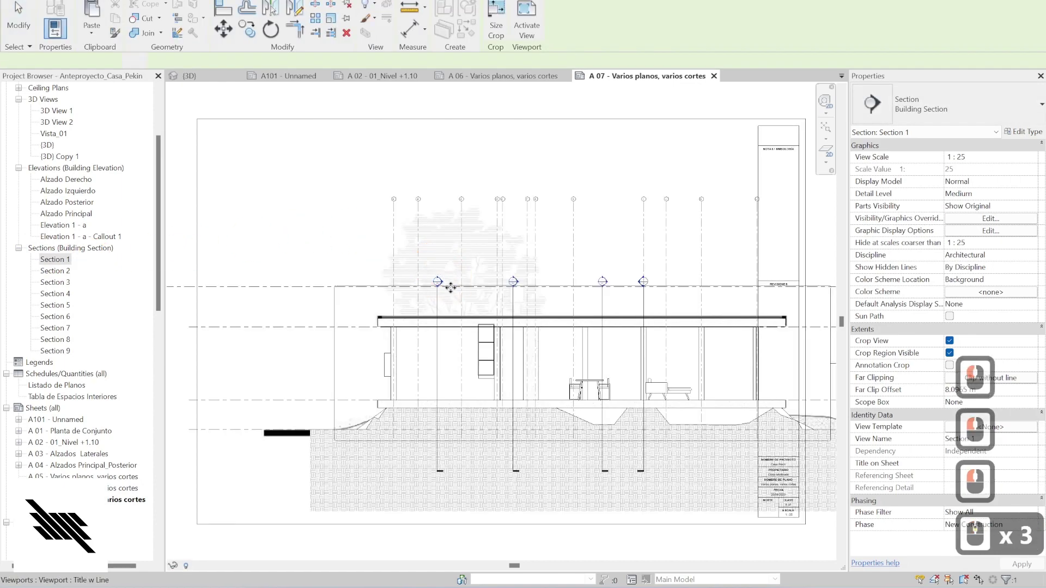
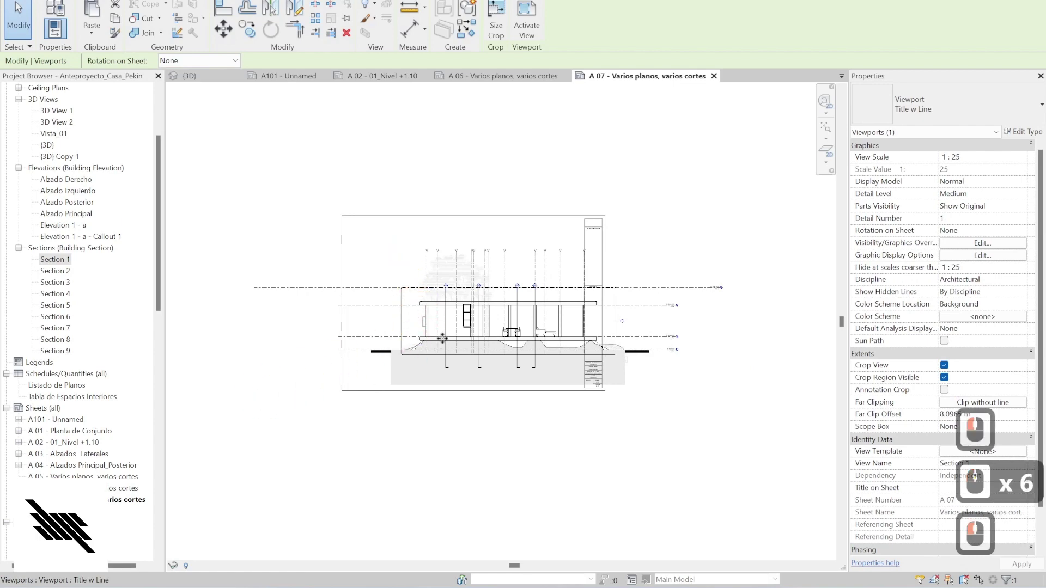
double_click(464, 322)
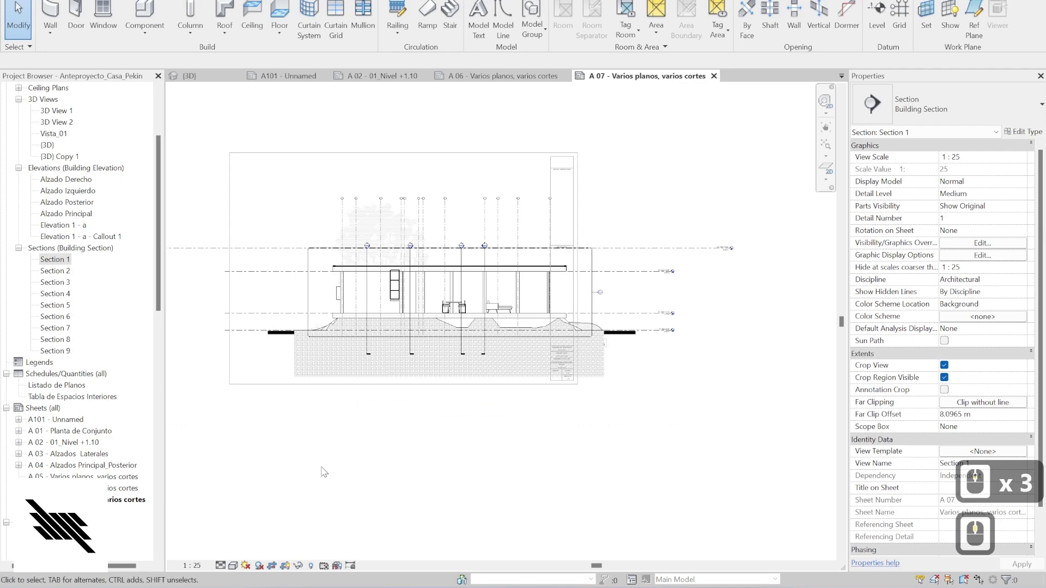
left_click(304, 440)
left_click(322, 438)
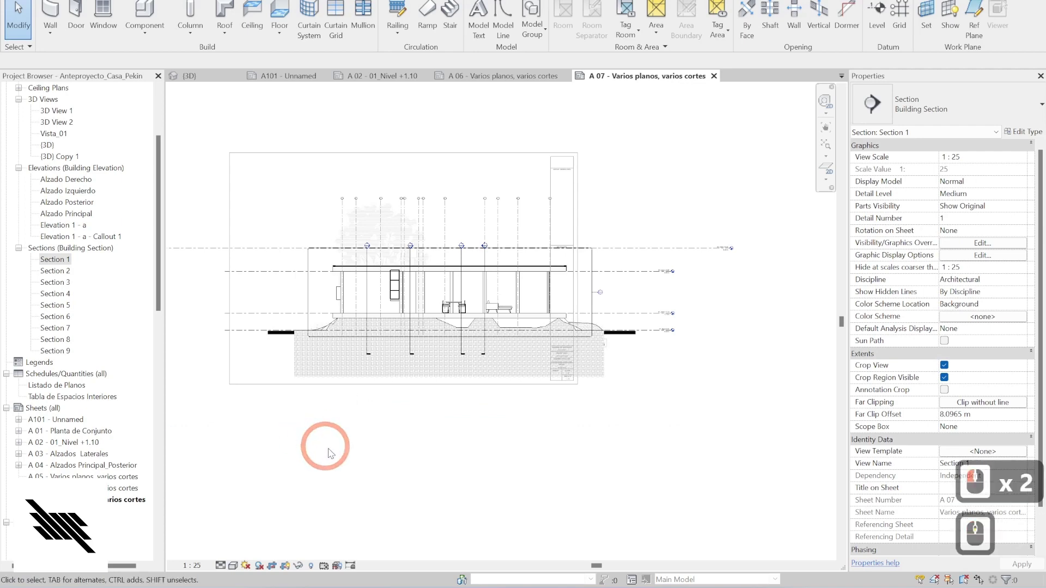
double_click(418, 526)
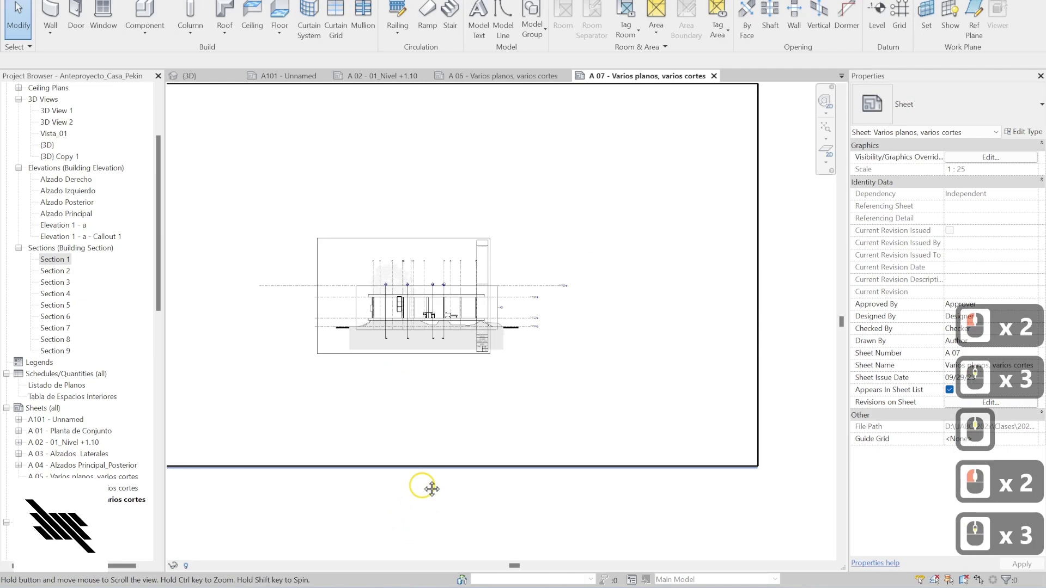
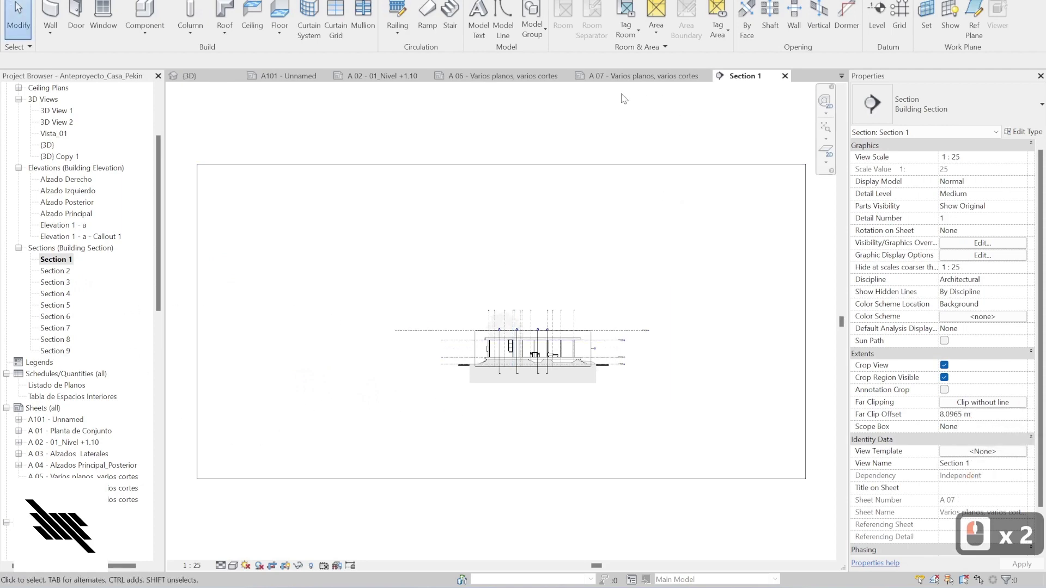
- Select Section 1–Section 9 together, set their View Scale to 1:50, then return to sheet A 07
left_click(58, 354)
left_click(1037, 162)
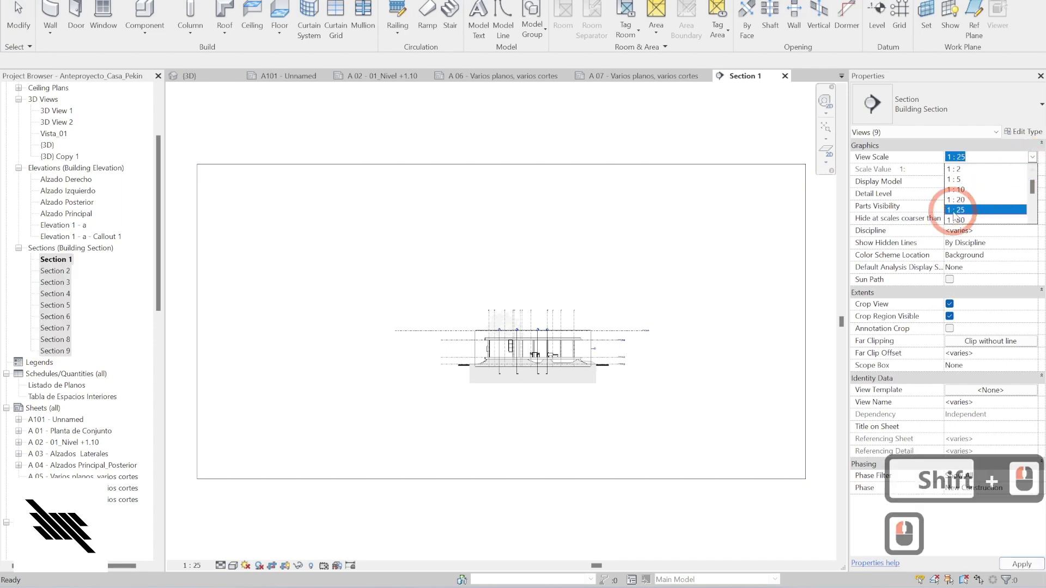
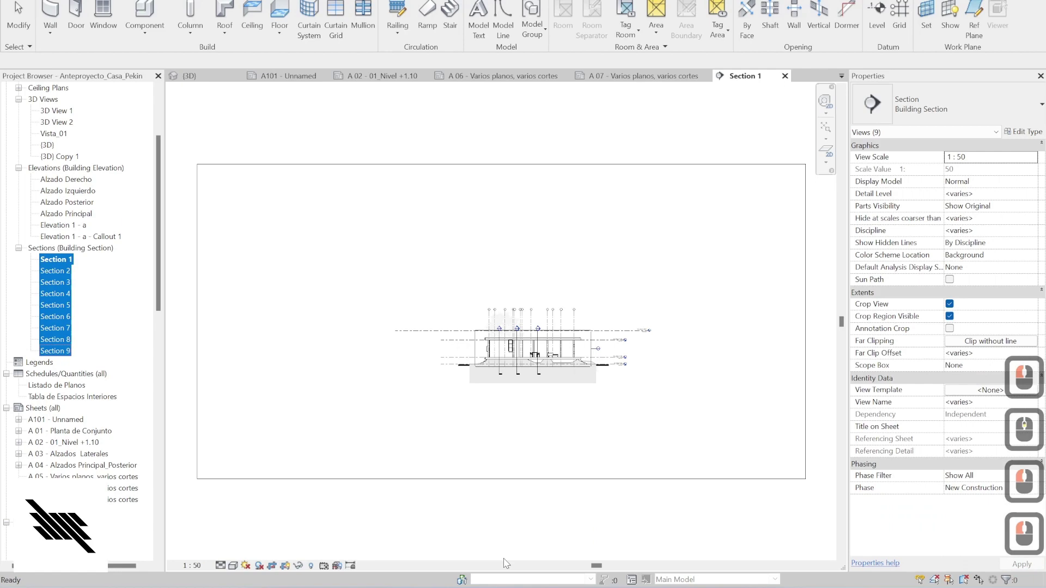
left_click(193, 569)
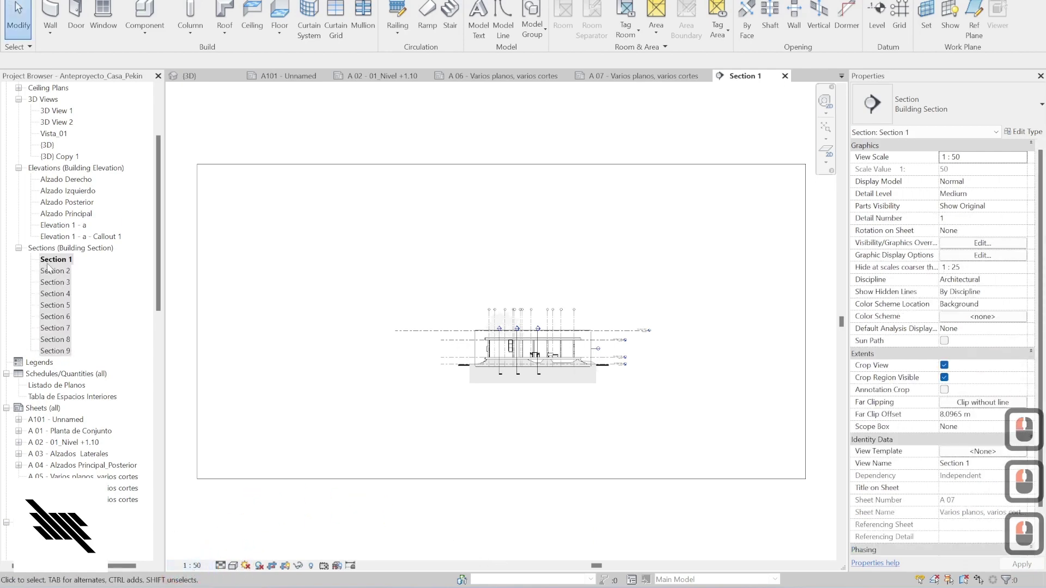
left_click(646, 80)
middle_click(535, 371)
left_click(493, 428)
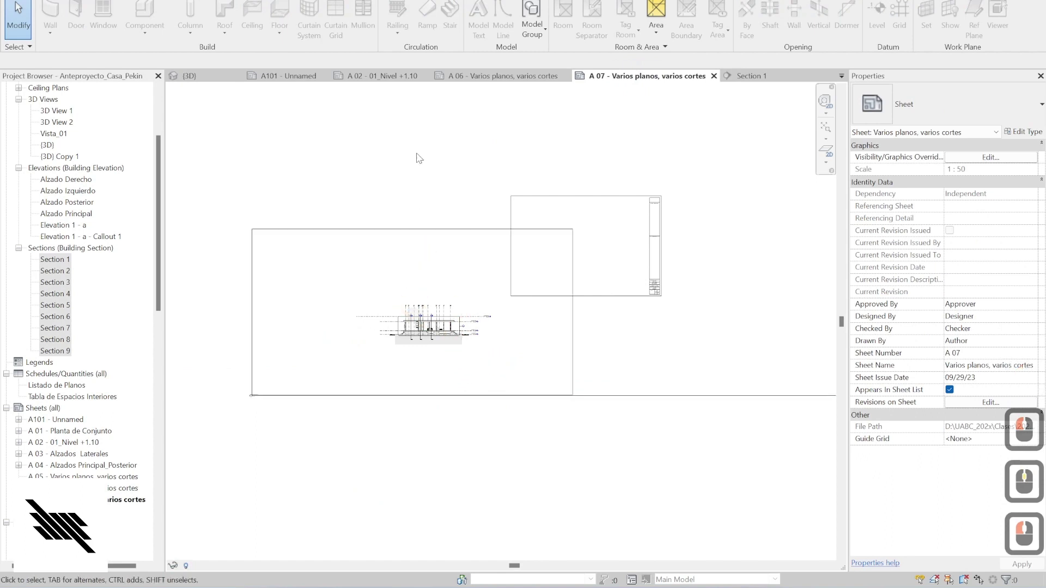
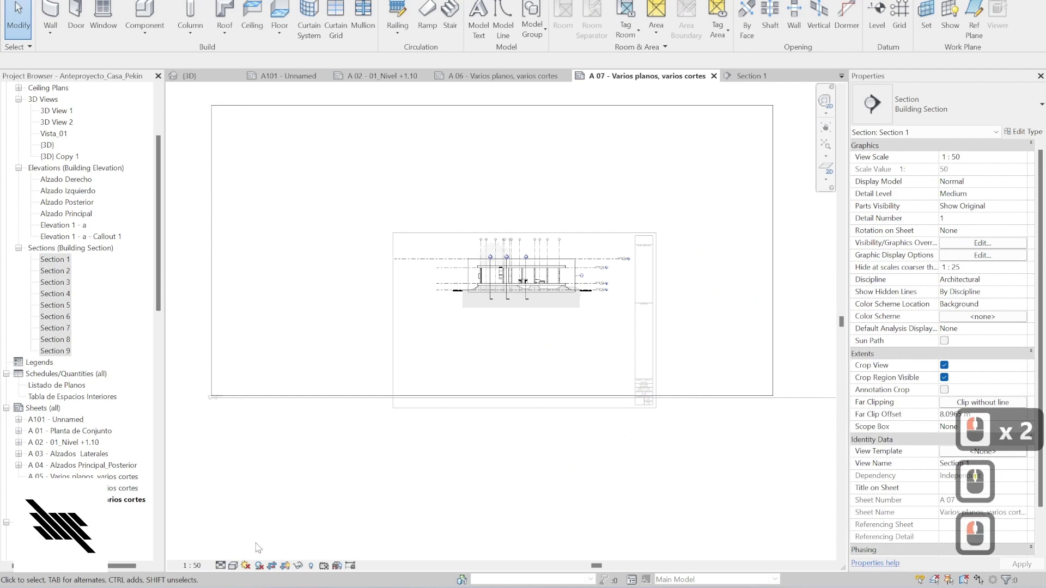
- Show the crop region of the activated Section 1 viewport from the view control bar
left_click(279, 568)
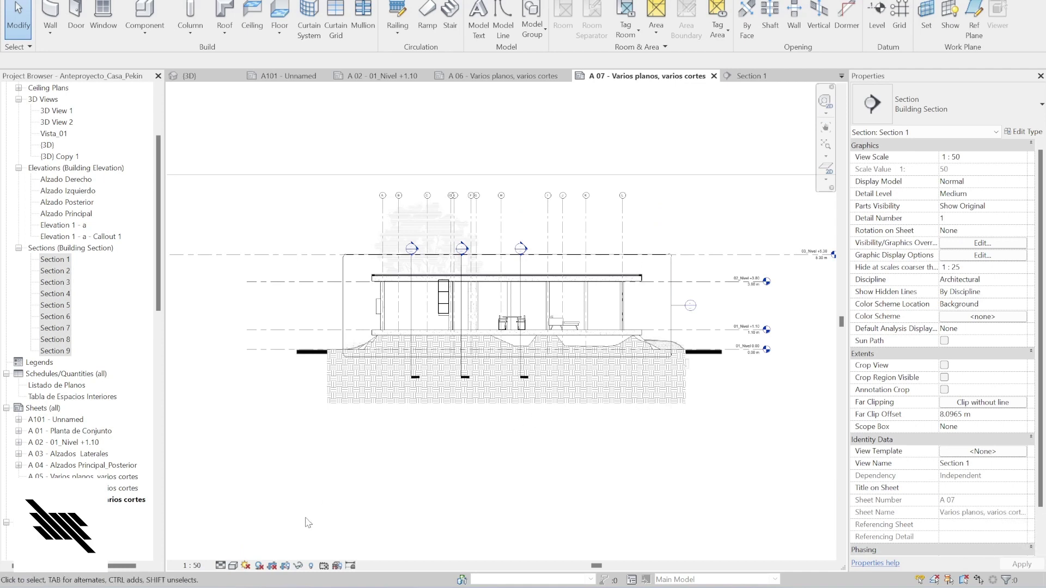
left_click(278, 568)
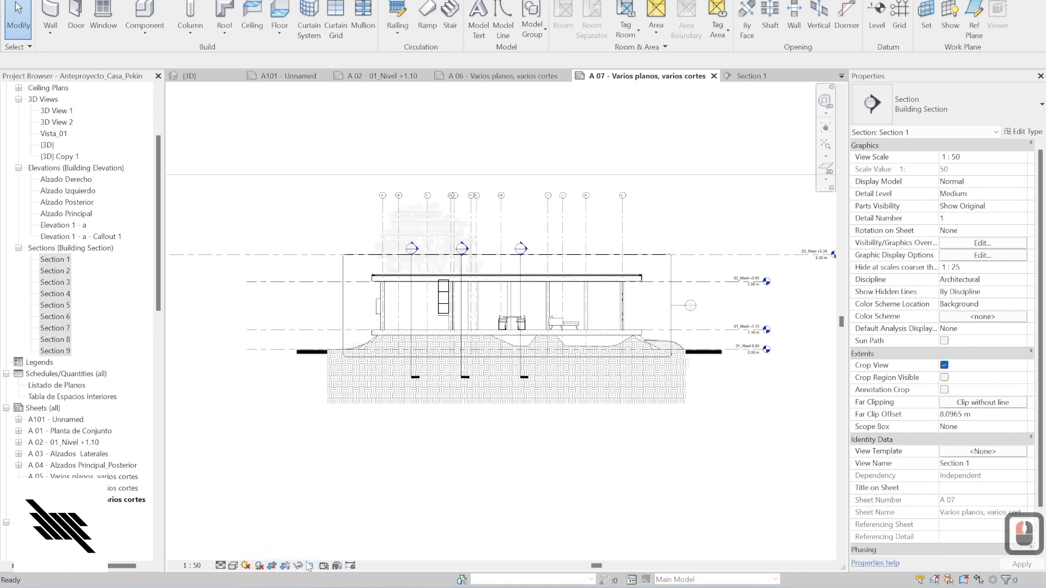
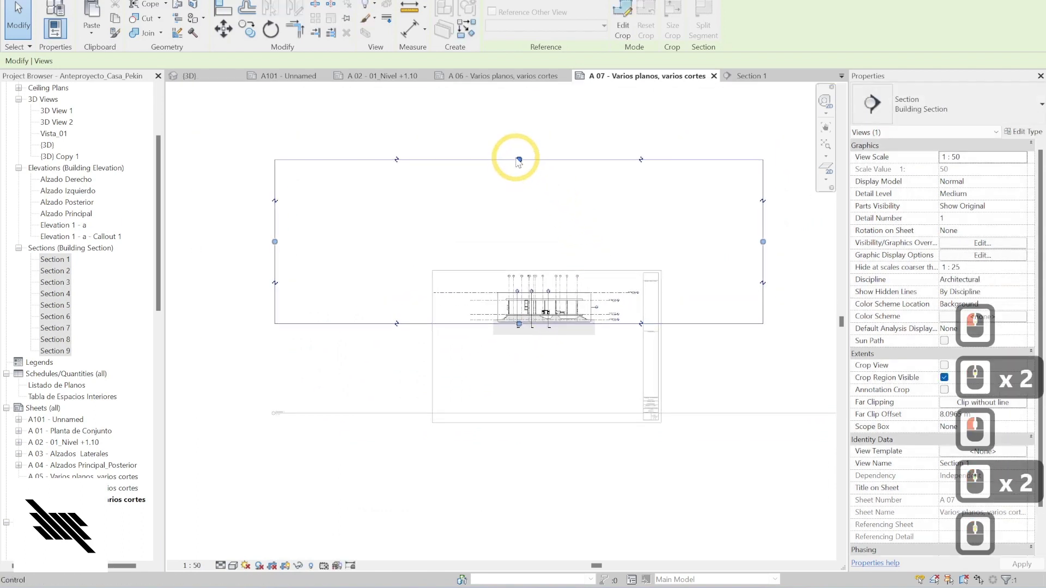
- Drag the crop region's top grip down to just above the building section
left_click(517, 273)
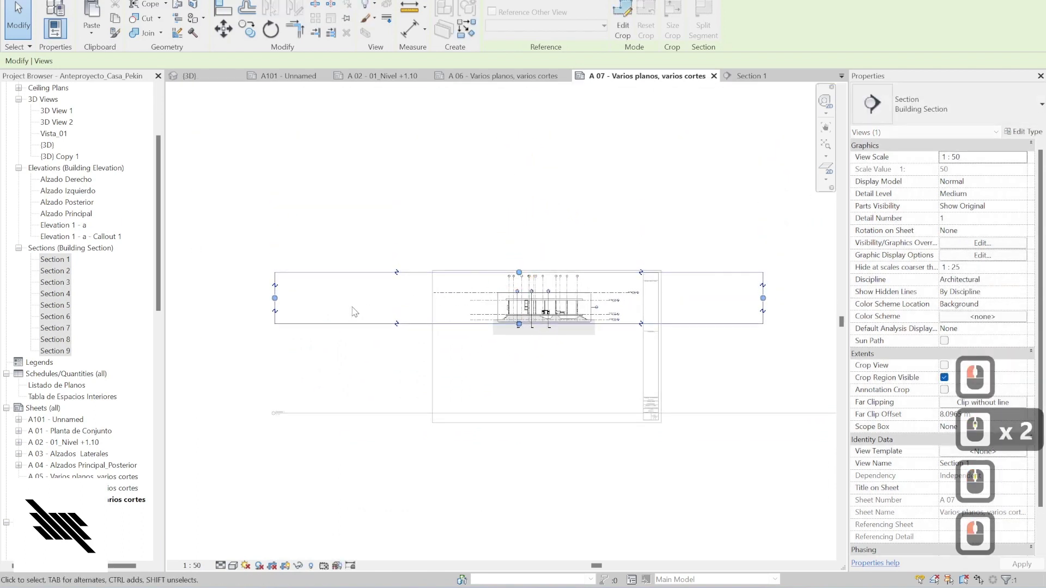
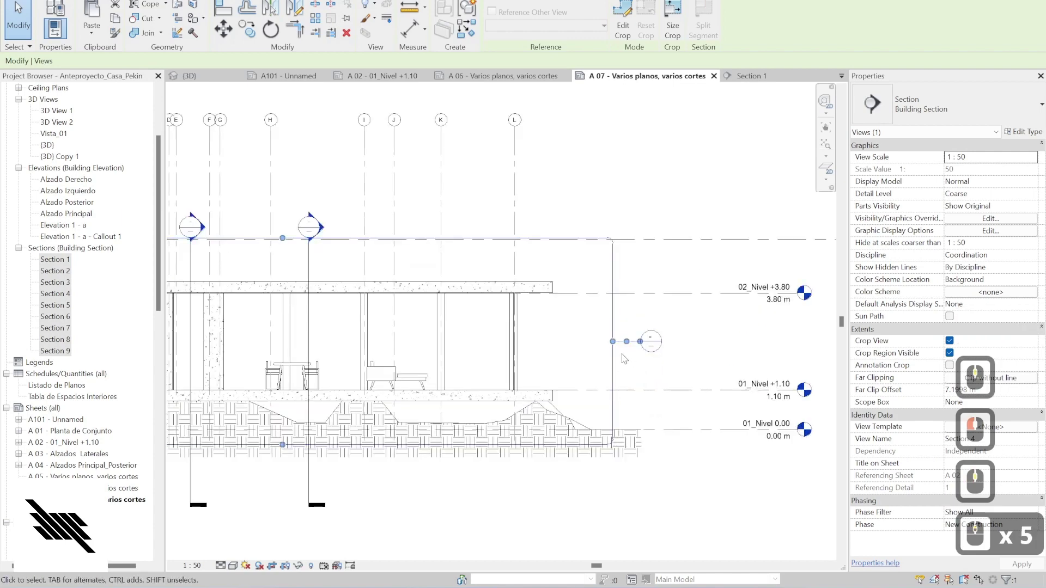
- Temporarily hide an element with HH, reset temporary hide/isolate, then pick a section line to split
key("h")
type("hh")
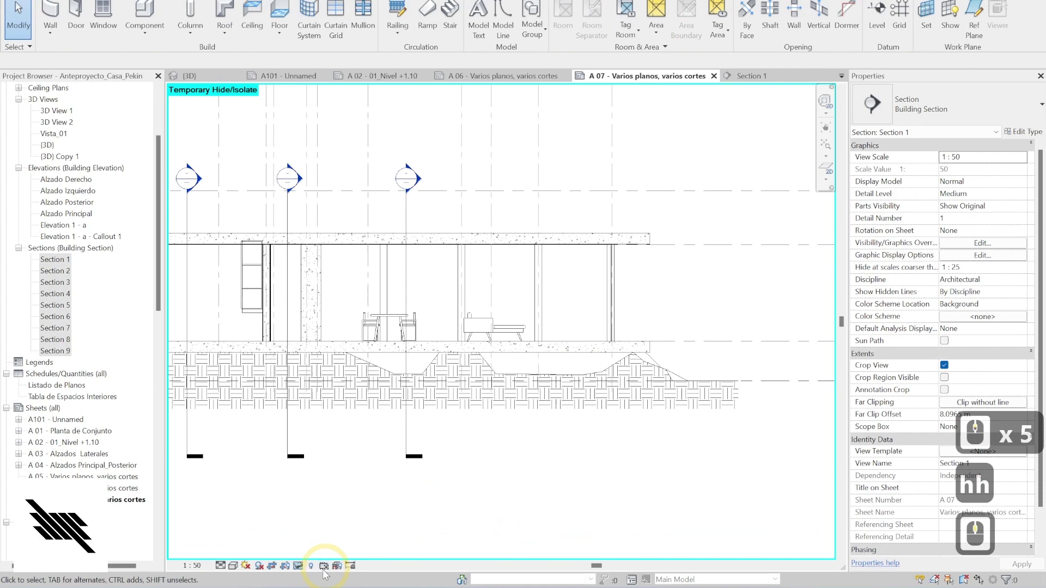
left_click(304, 571)
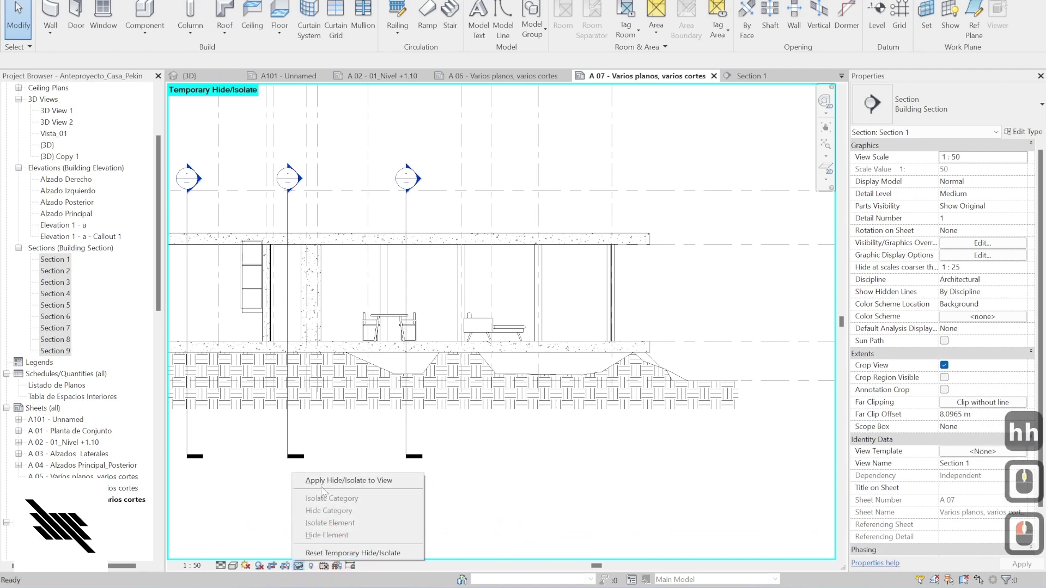
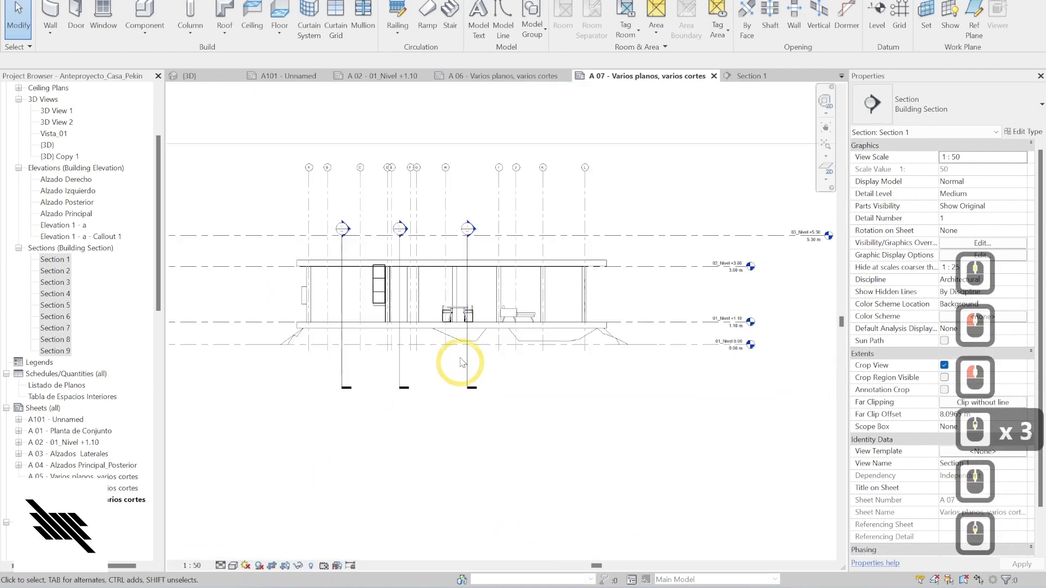
left_click(472, 372)
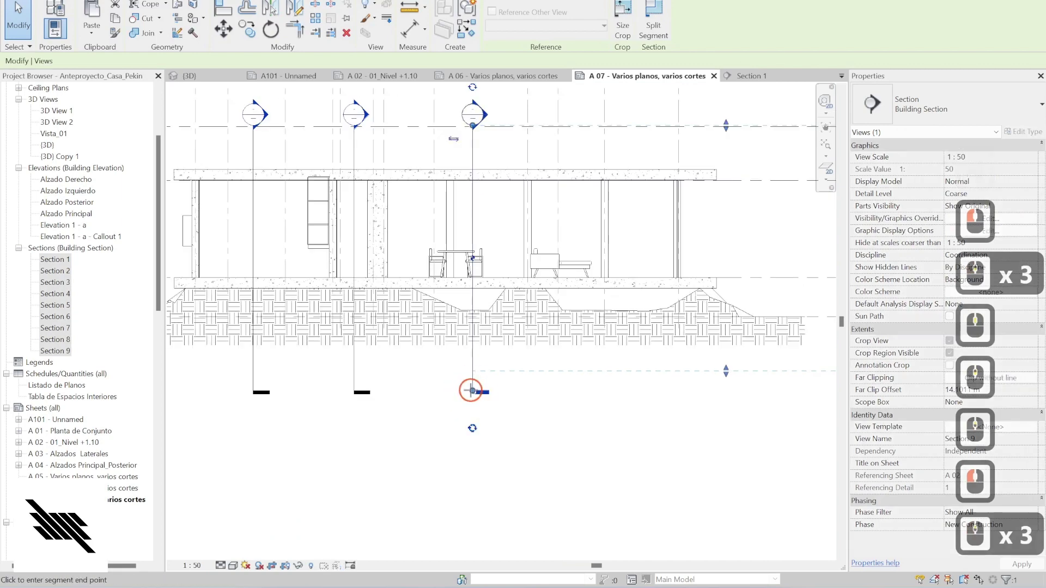
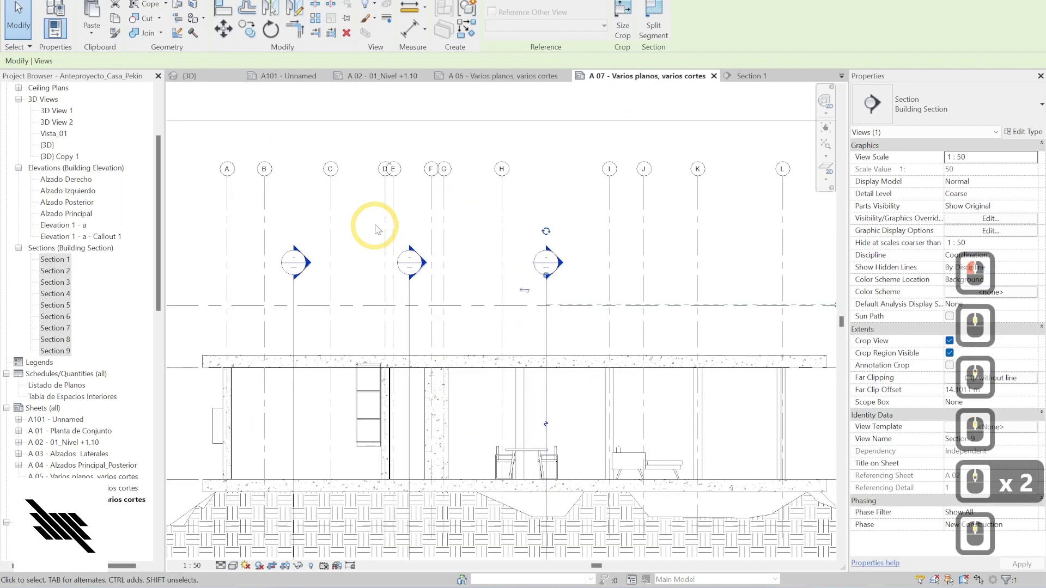
- Add an elbow to grid E's head and shift its bubble away from grid D
left_click(394, 195)
left_click(1001, 116)
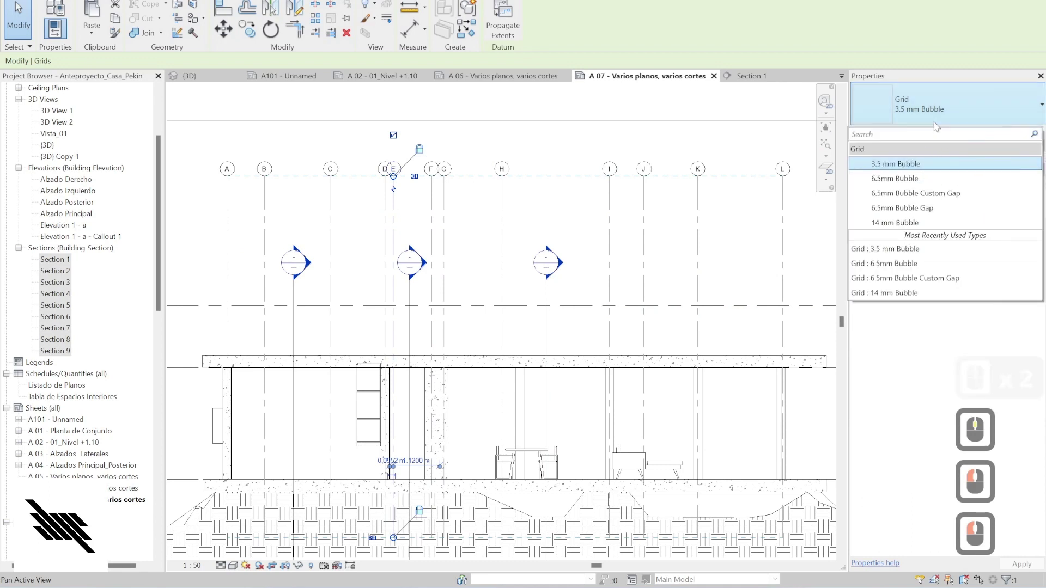
left_click(948, 99)
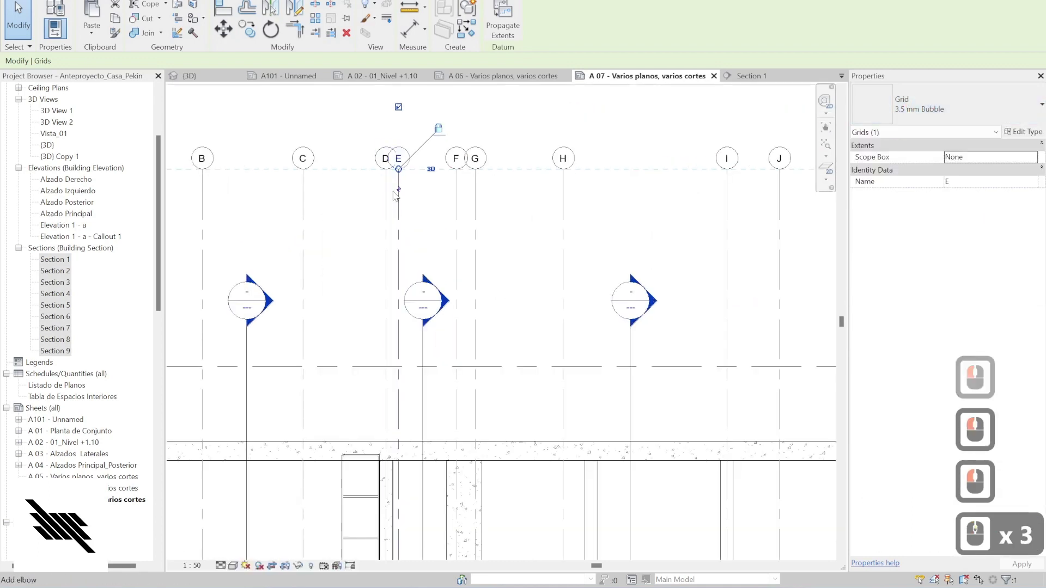
left_click(399, 195)
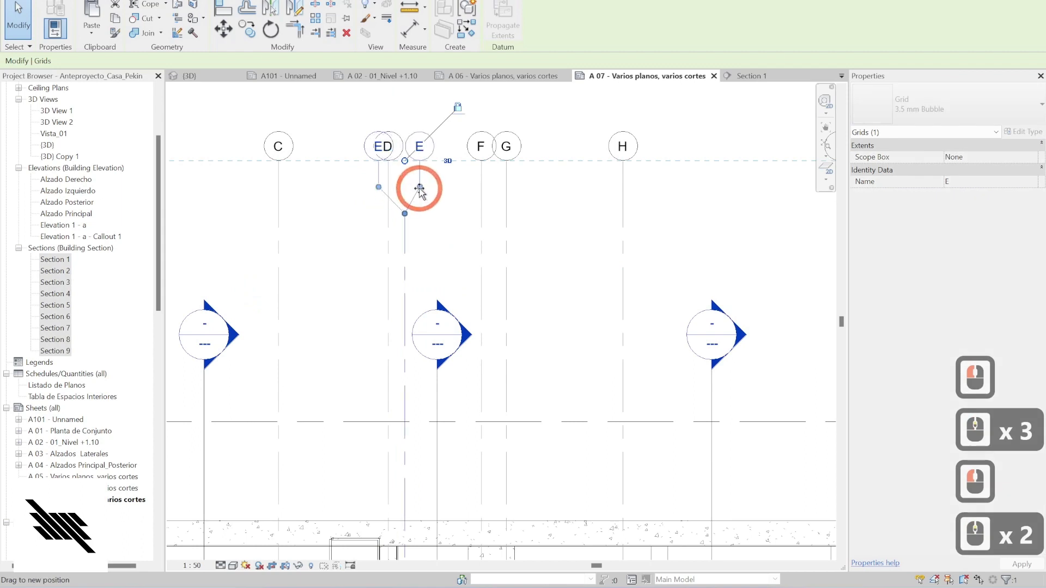
left_click(423, 192)
- Add an elbow to grid G's head to separate its bubble from grid F
left_click(519, 186)
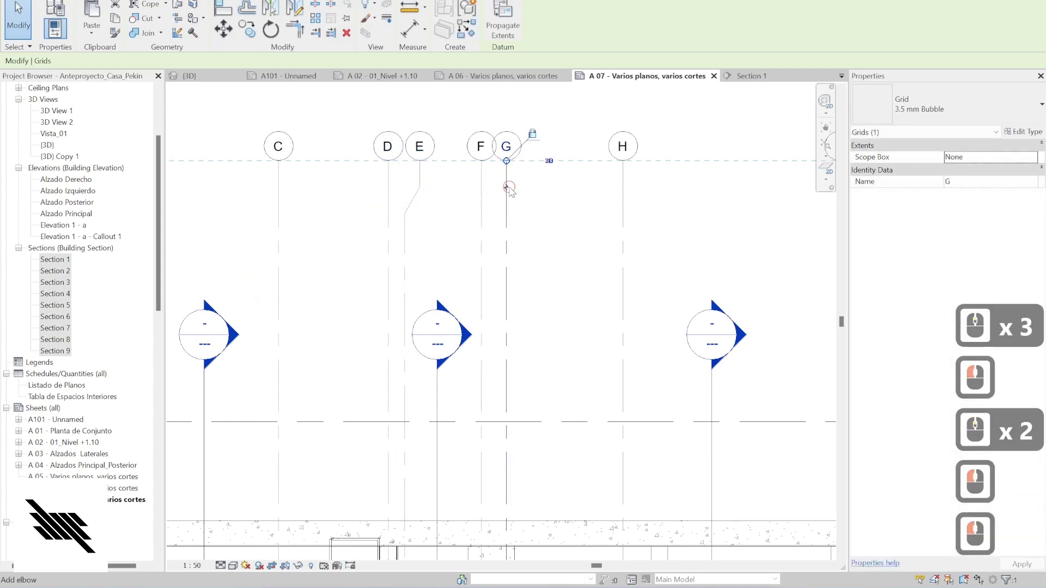
left_click(515, 190)
double_click(520, 189)
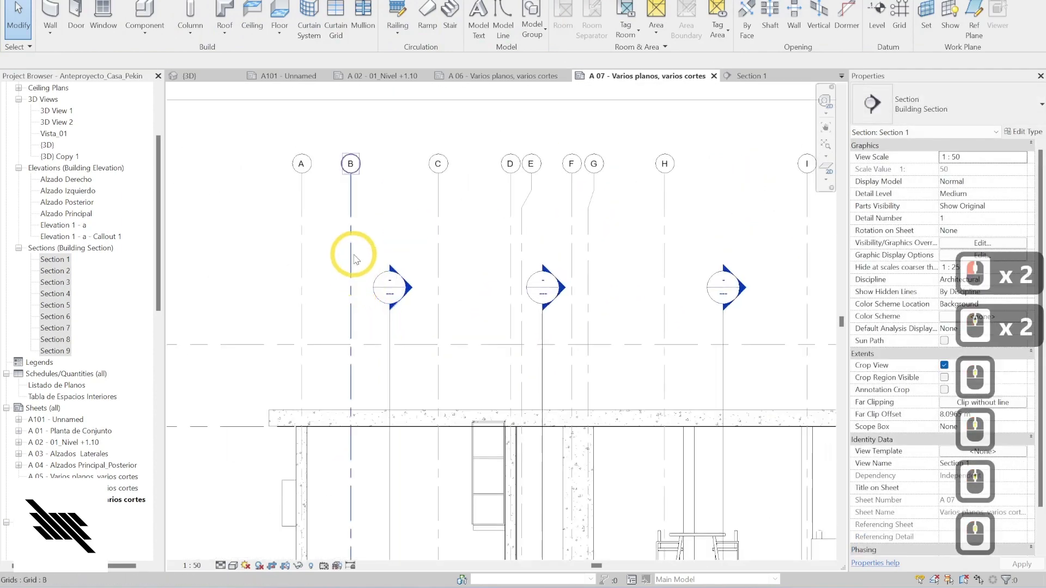
- Temporarily hide grid C and several other elements in Section 1 one by one with HH
left_click(359, 255)
key("h")
key("h")
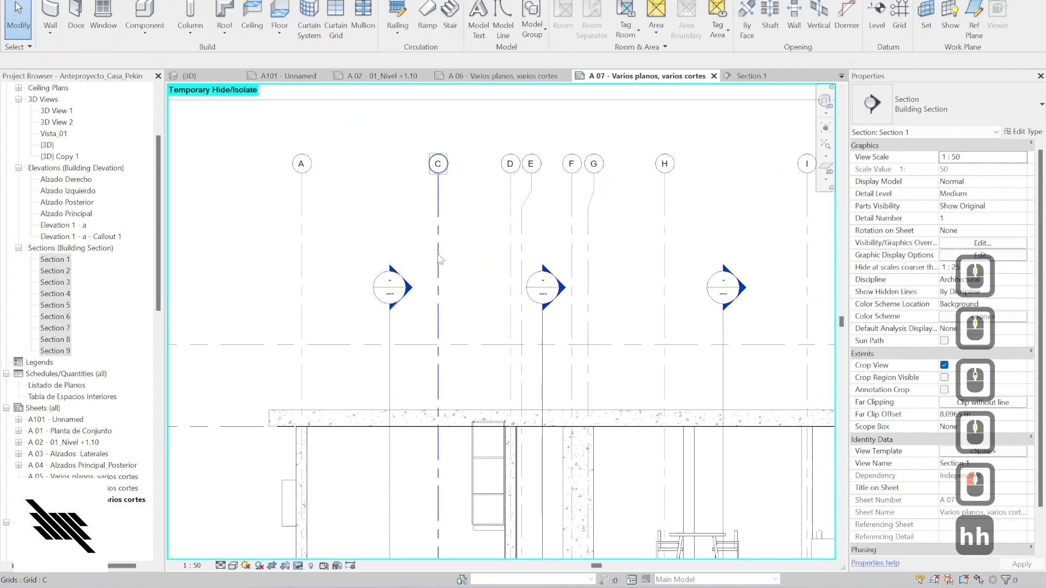
left_click(449, 252)
key("h")
key("h")
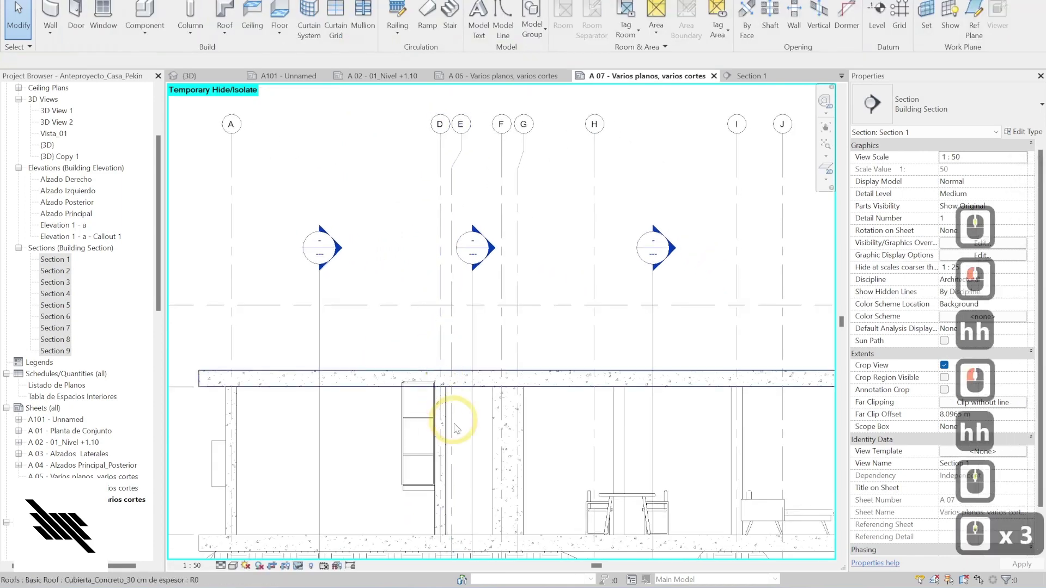
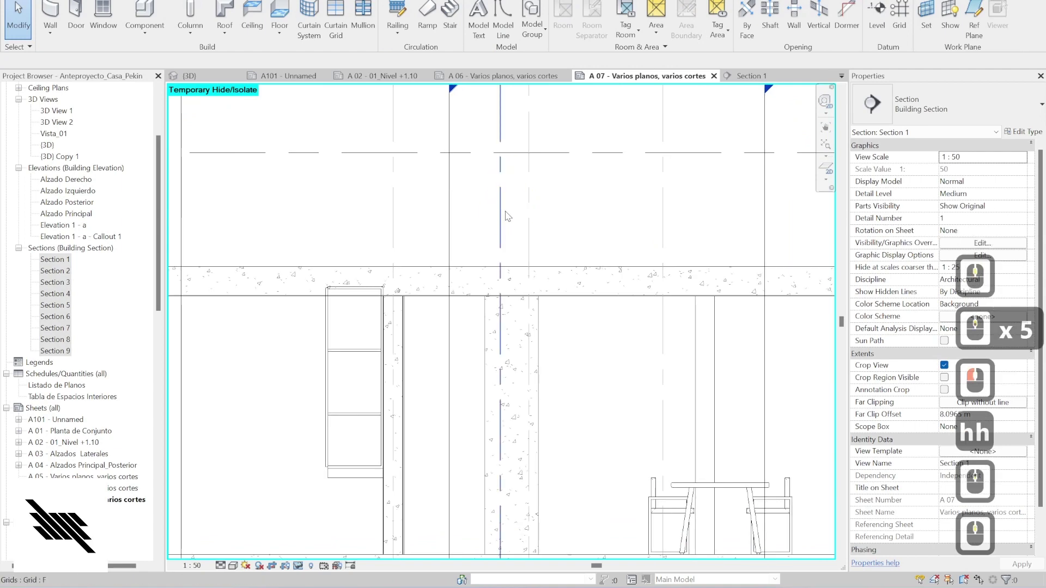
type("h")
left_click(510, 212)
type("h")
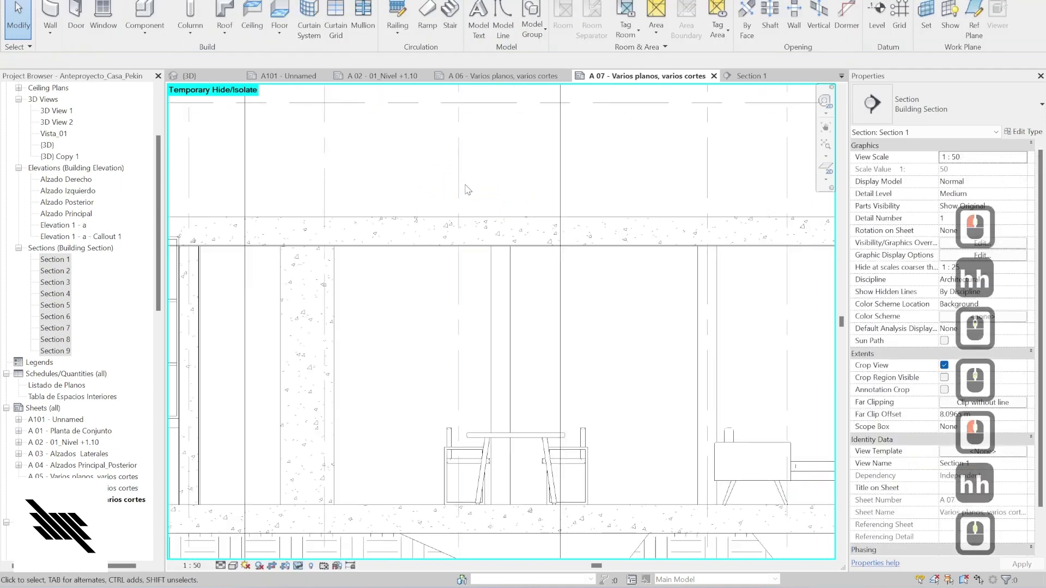
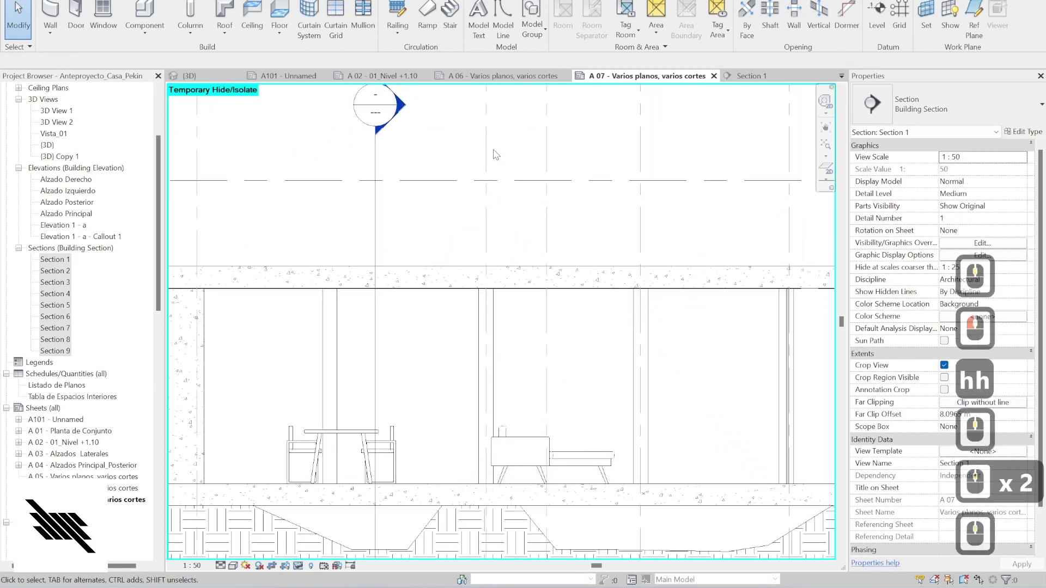
left_click(462, 219)
key("h")
key("h")
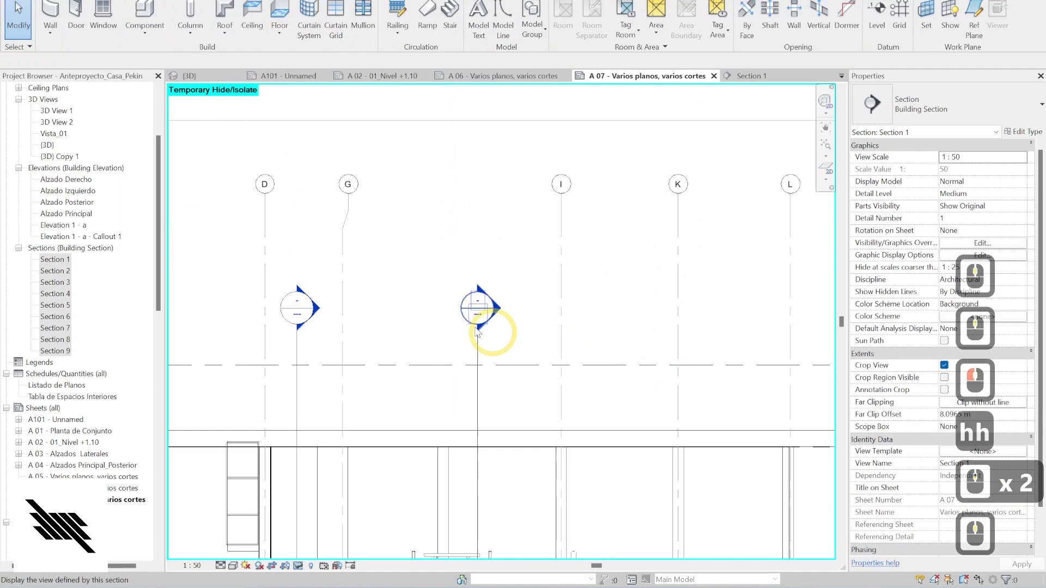
- Inspect a section marker's type properties and callout tag, then bring up Visibility/Graphic Overrides with VG
left_click(364, 237)
left_click(370, 237)
left_click(376, 196)
left_click(420, 278)
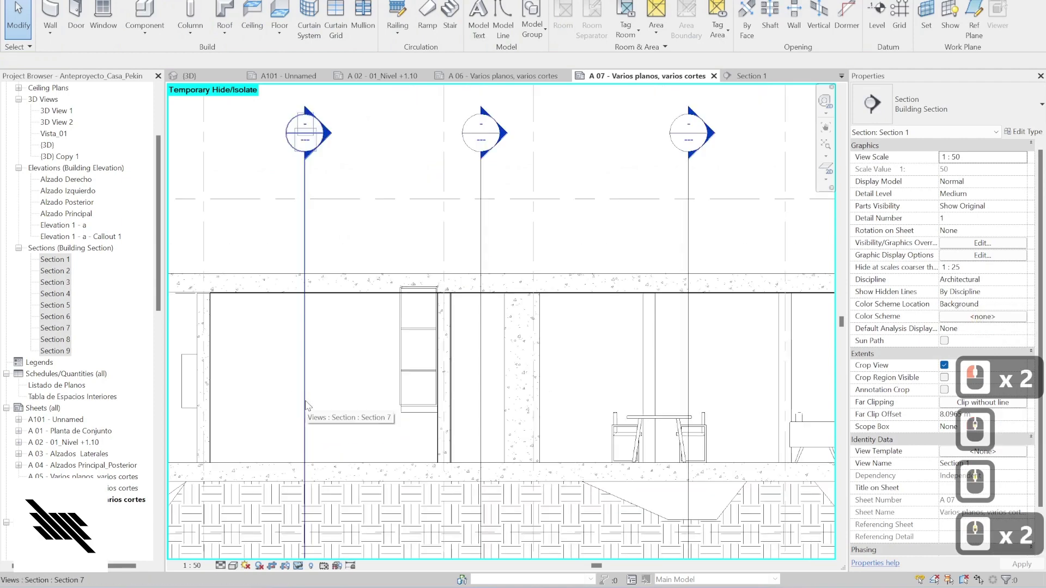
left_click(311, 401)
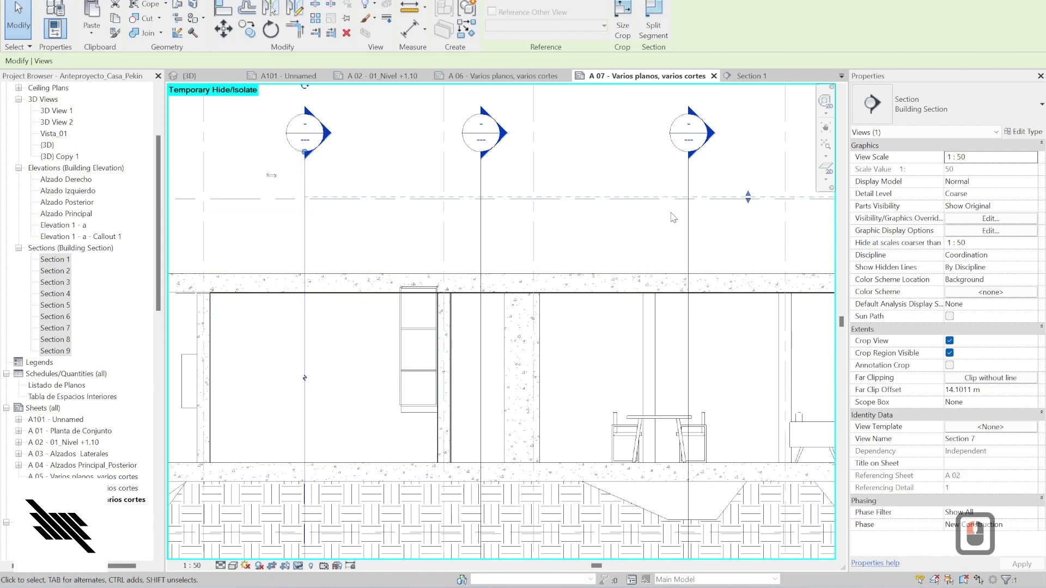
left_click(1037, 124)
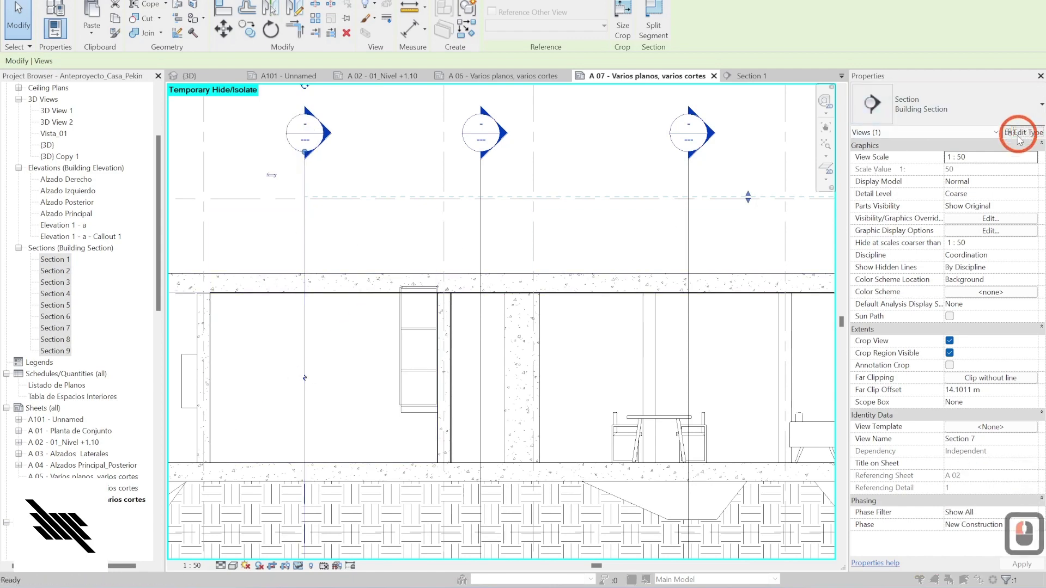
left_click(811, 215)
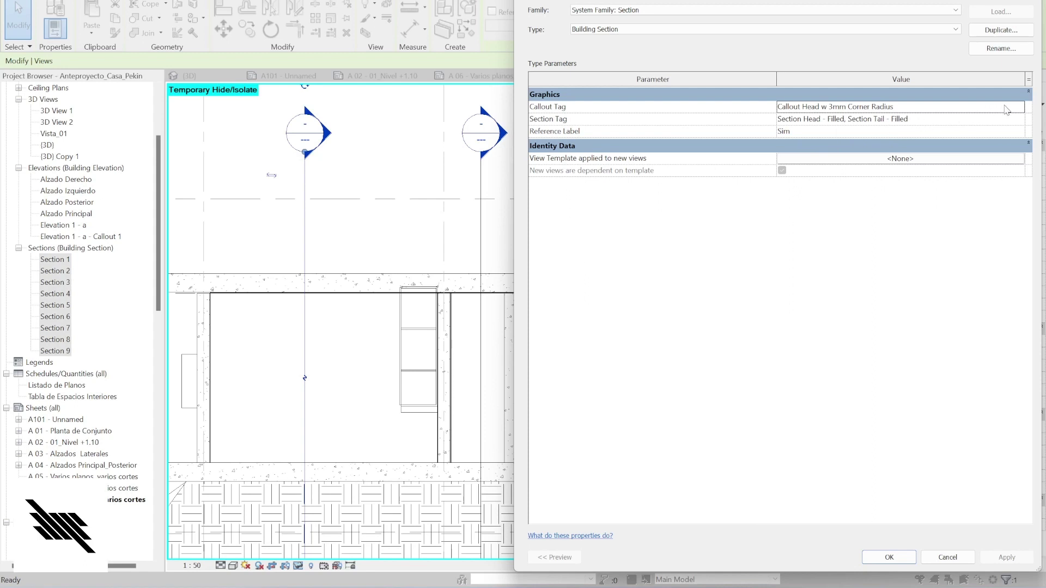
left_click(1022, 108)
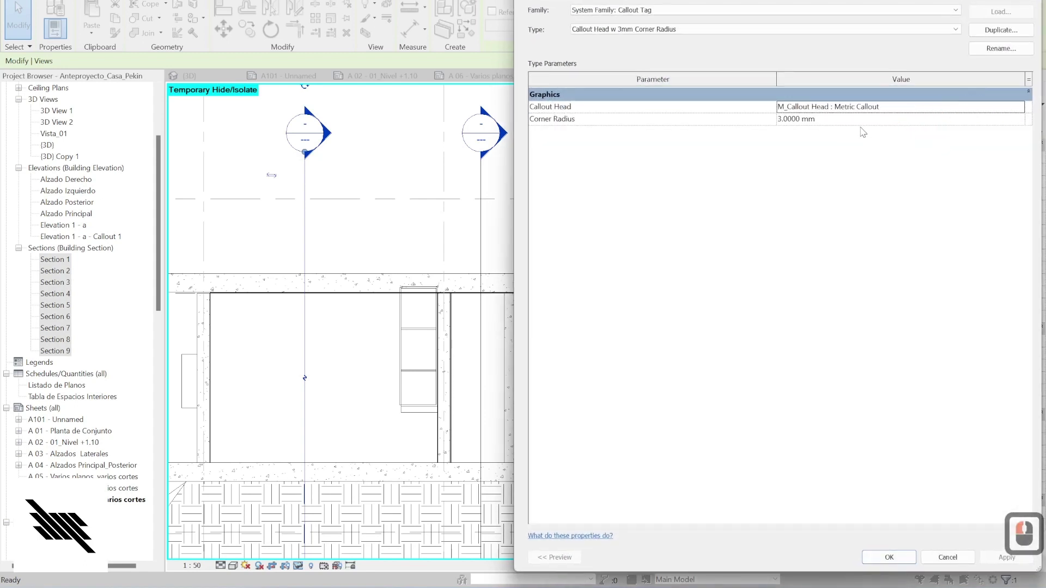
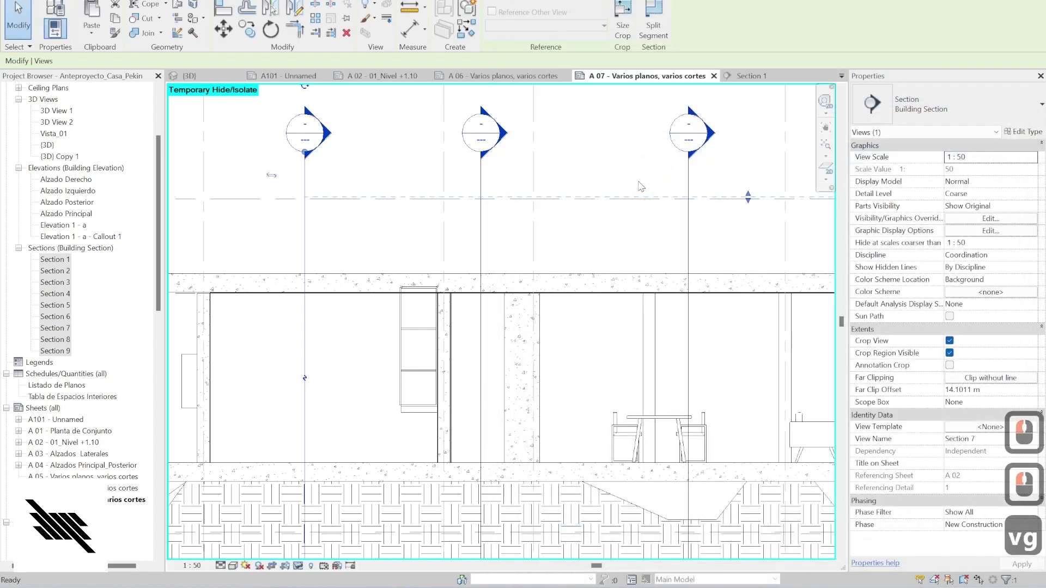
type("vg")
- Under Annotation Categories, tick Halftone for Sections and apply with OK
left_click(477, 87)
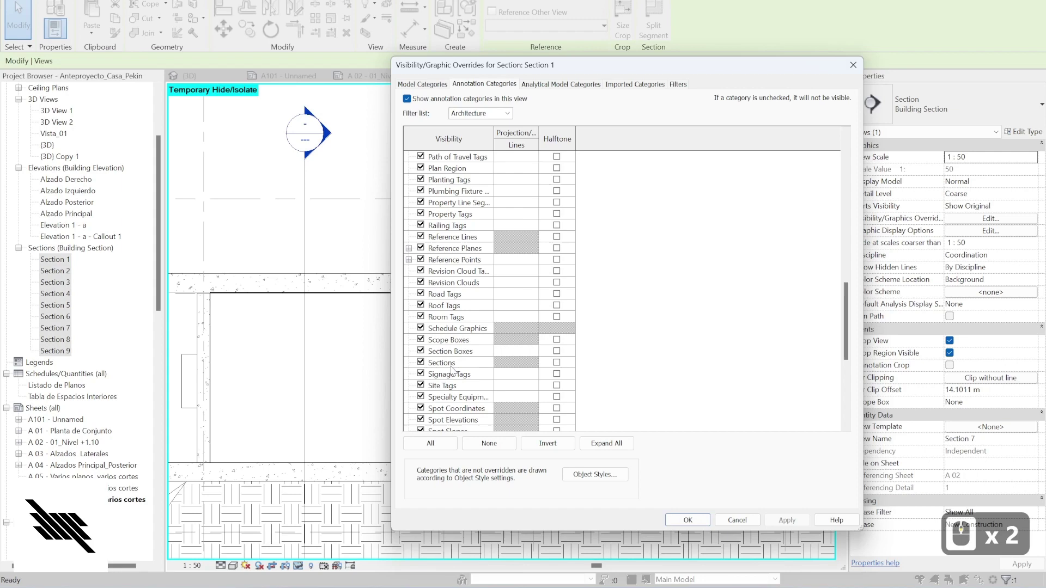
left_click(567, 367)
left_click(781, 522)
left_click(693, 522)
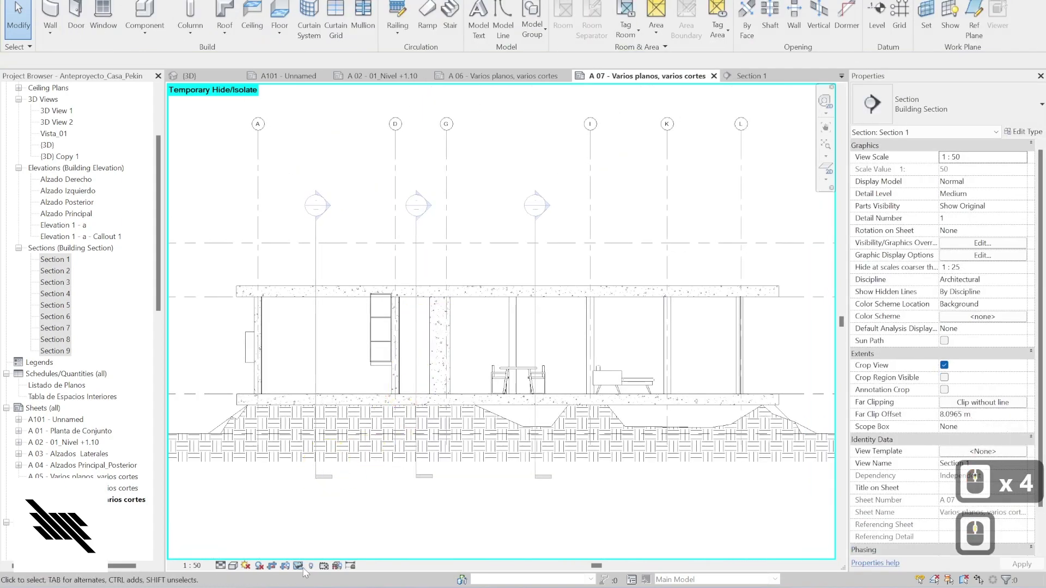
- Reset temporary hide/isolate so level lines reappear, then select the 5.30 m top level line
left_click(304, 571)
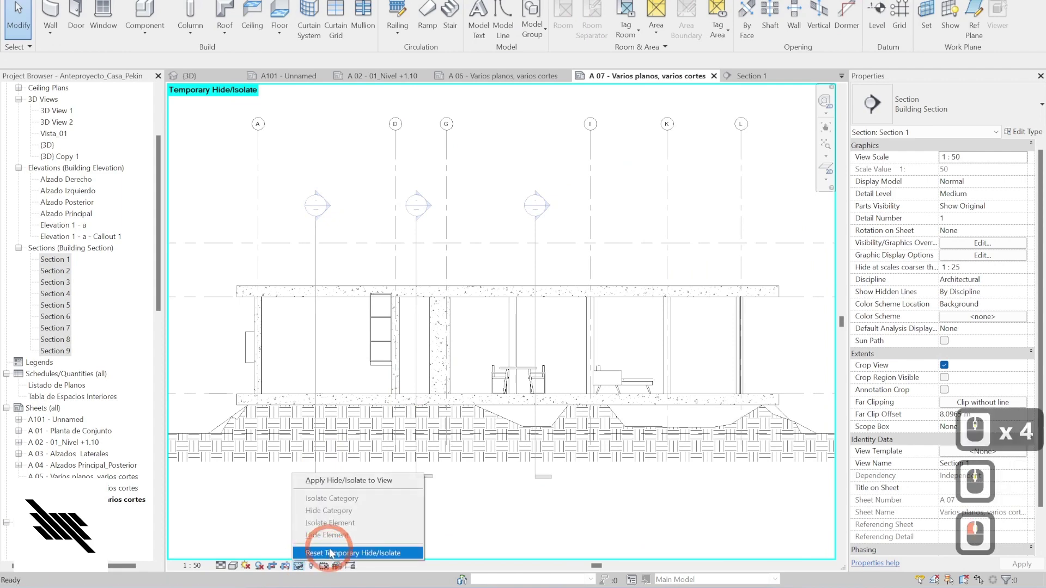
left_click(342, 481)
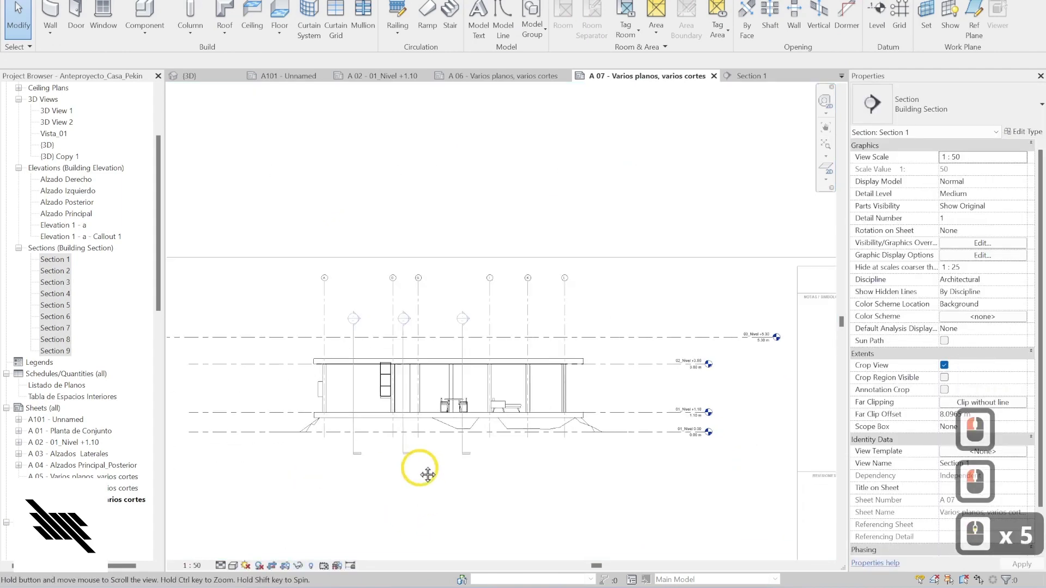
left_click(694, 312)
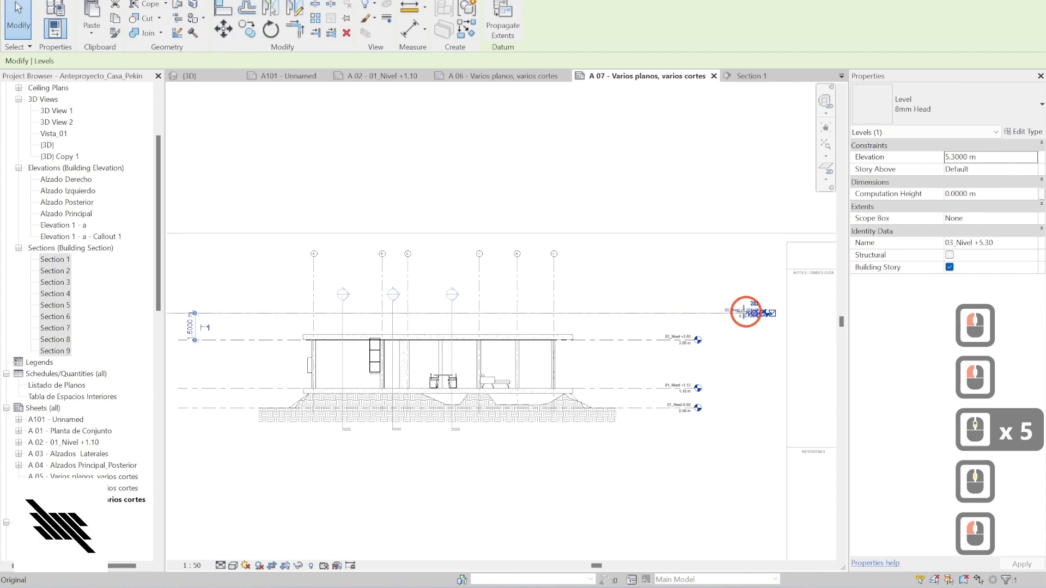
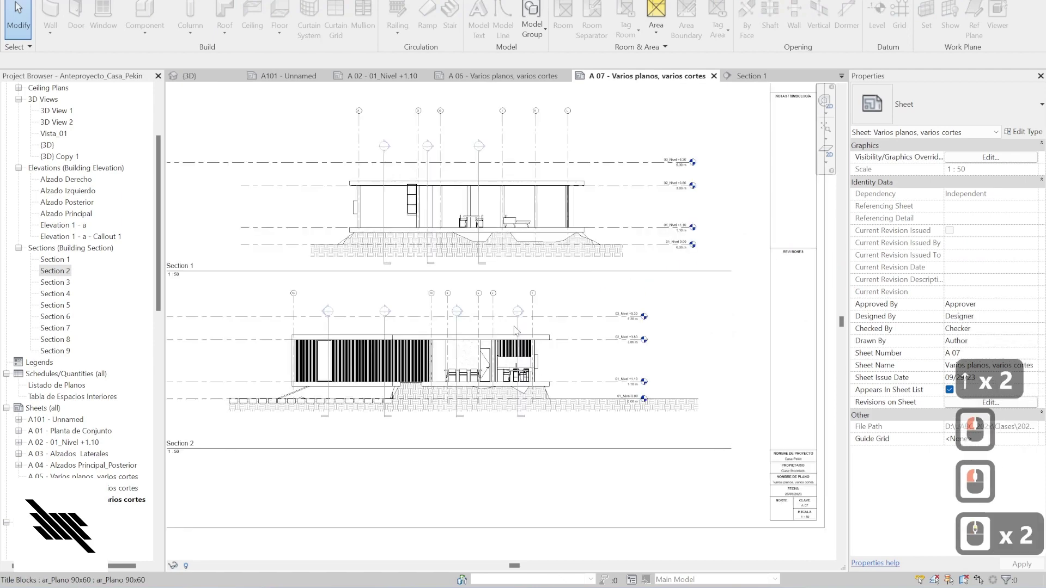
- Place Section 3 at the top of sheet A 06 and Section 4 below it
middle_click(575, 266)
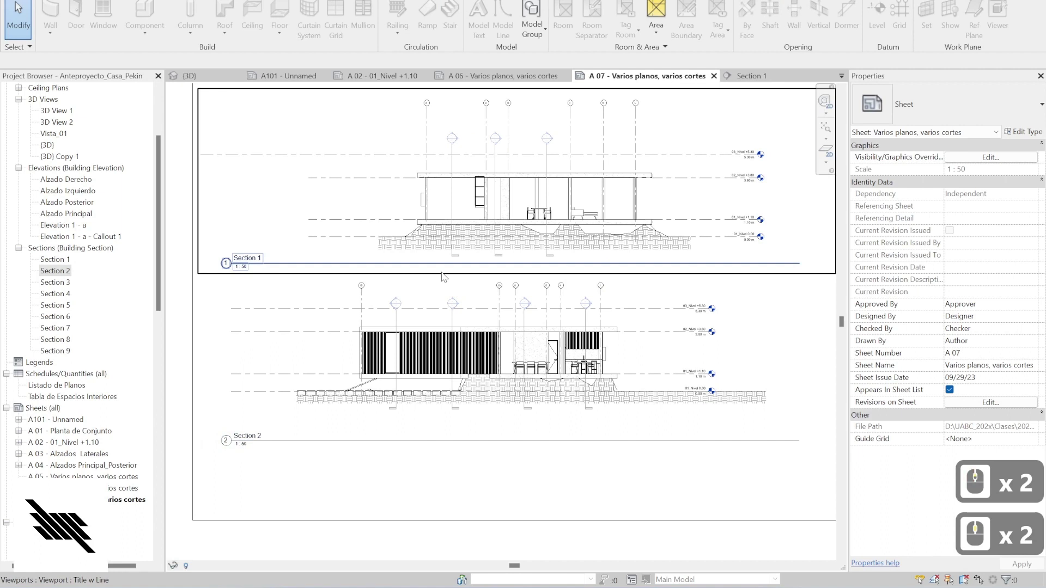
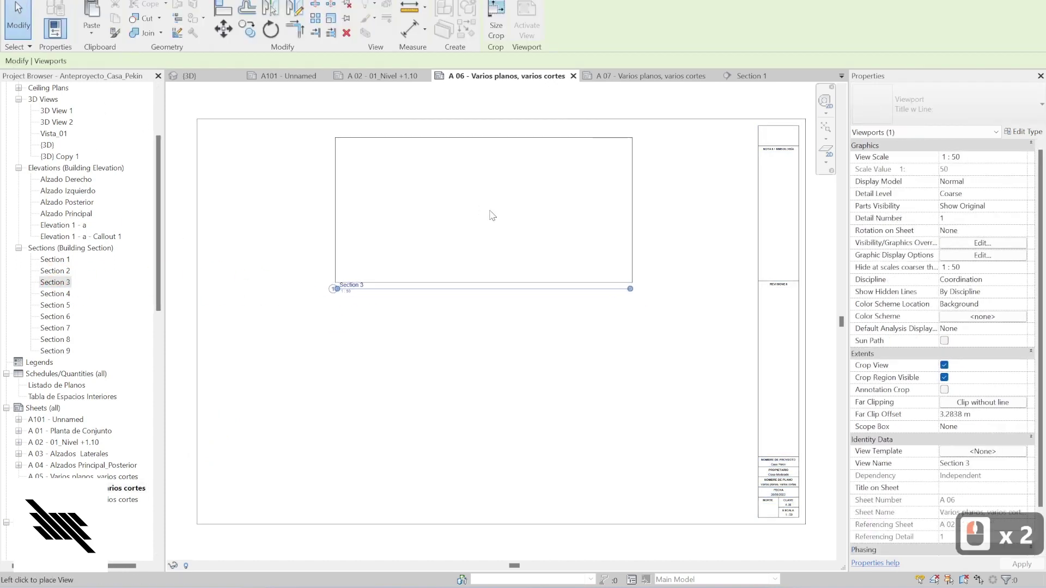
left_click(495, 213)
left_click(72, 297)
left_click(458, 441)
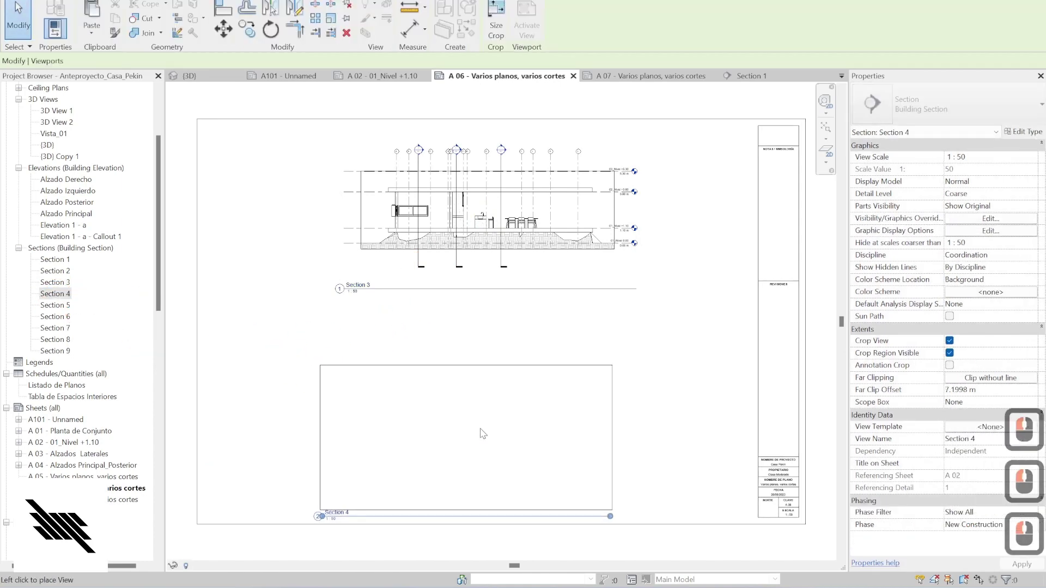
left_click(496, 394)
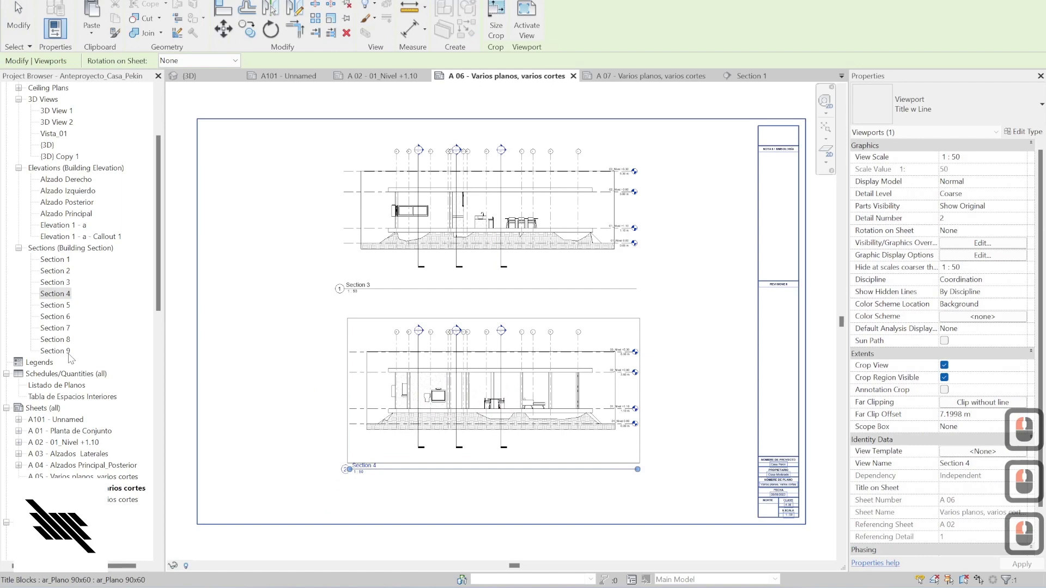
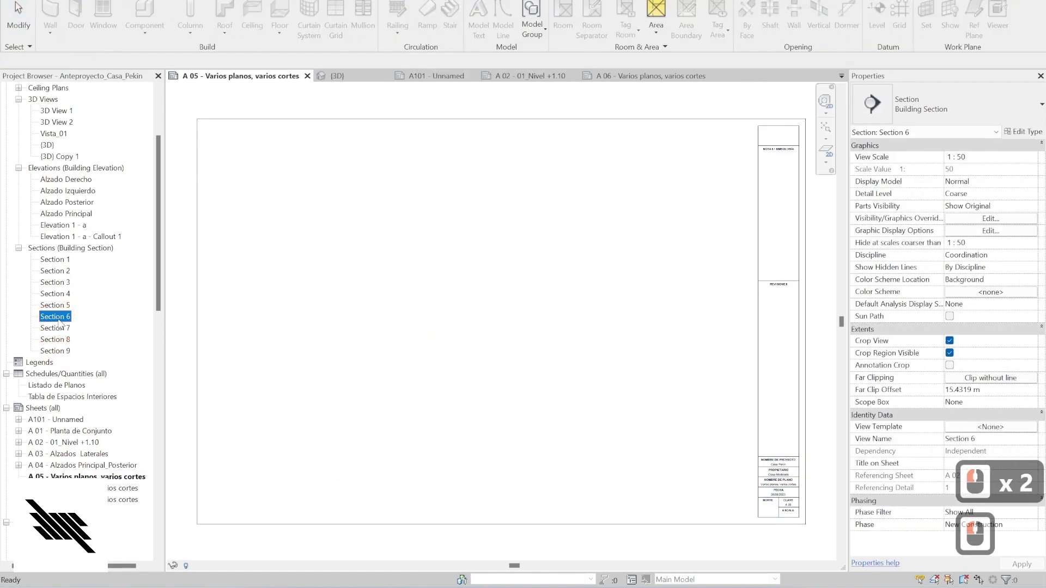
- Place Section 6 near the top of sheet A 05 above Section 7, cancelling Section 8 placement
left_click(447, 289)
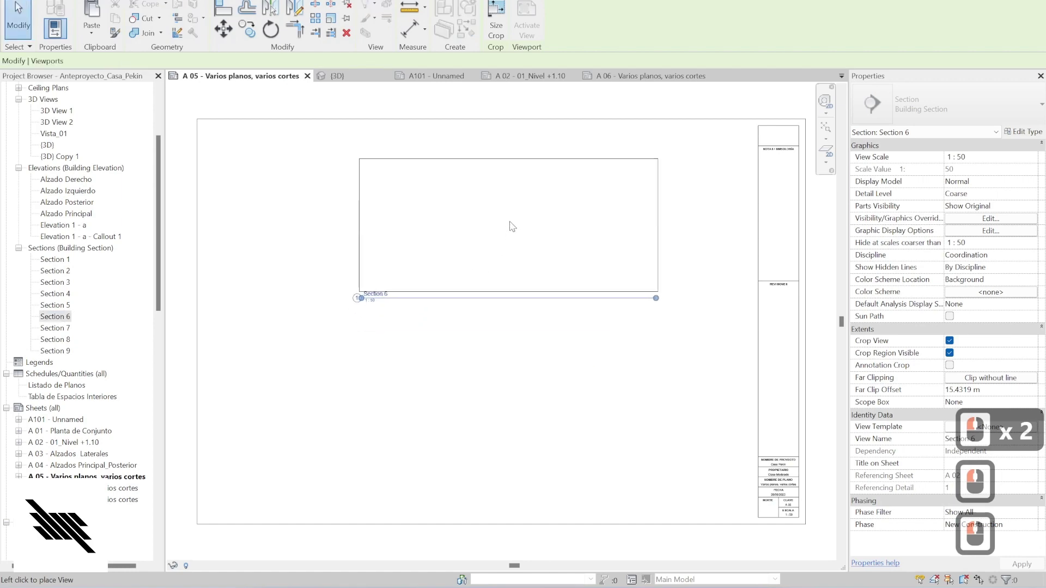
left_click(497, 211)
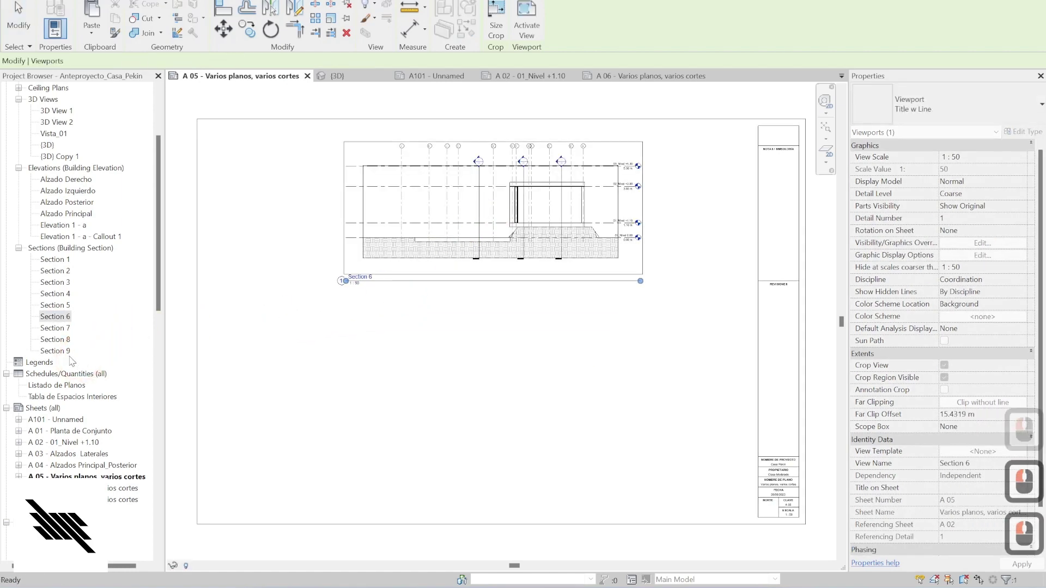
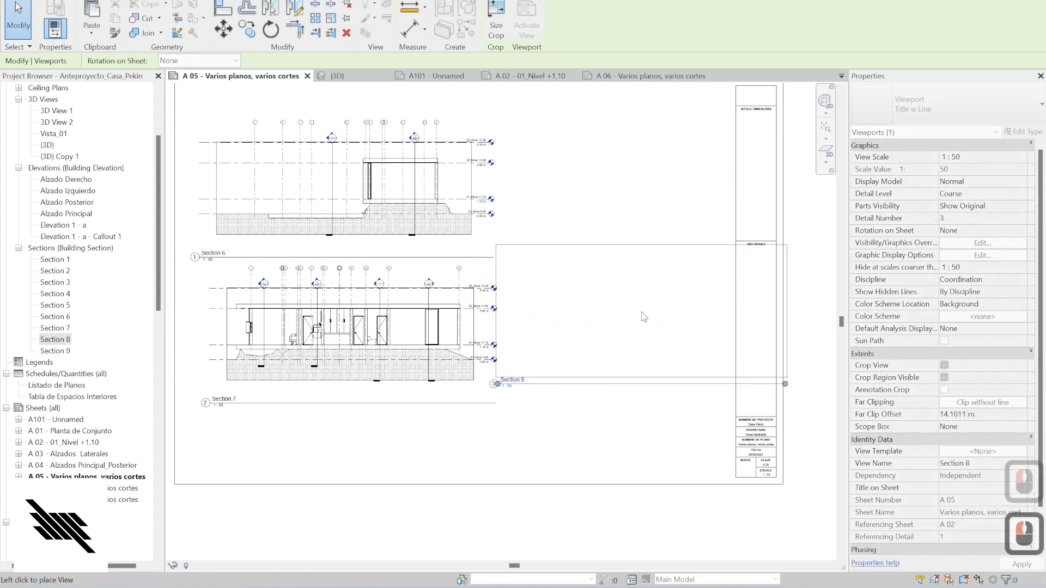
key("Escape")
left_click(360, 195)
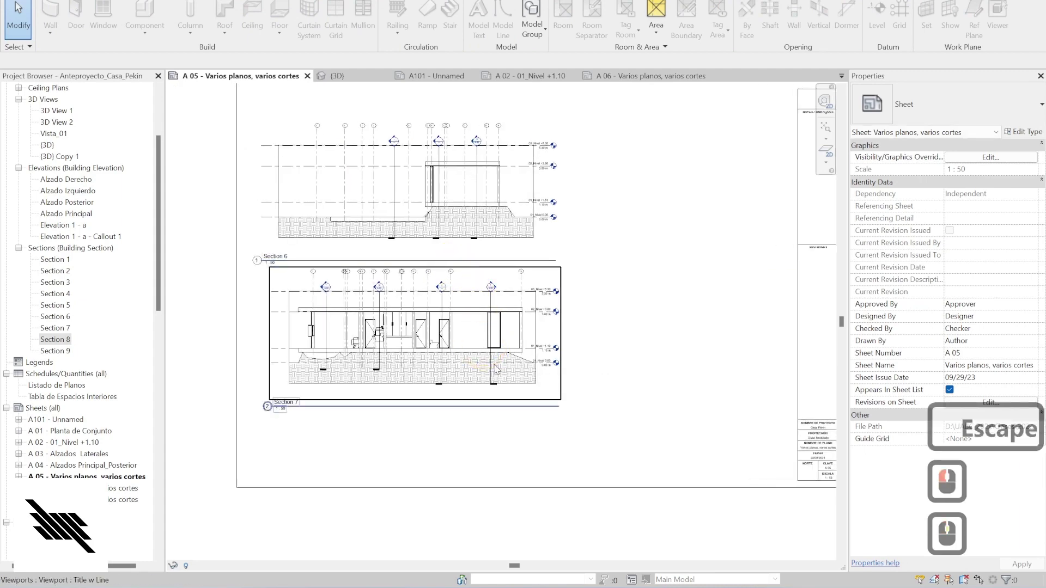
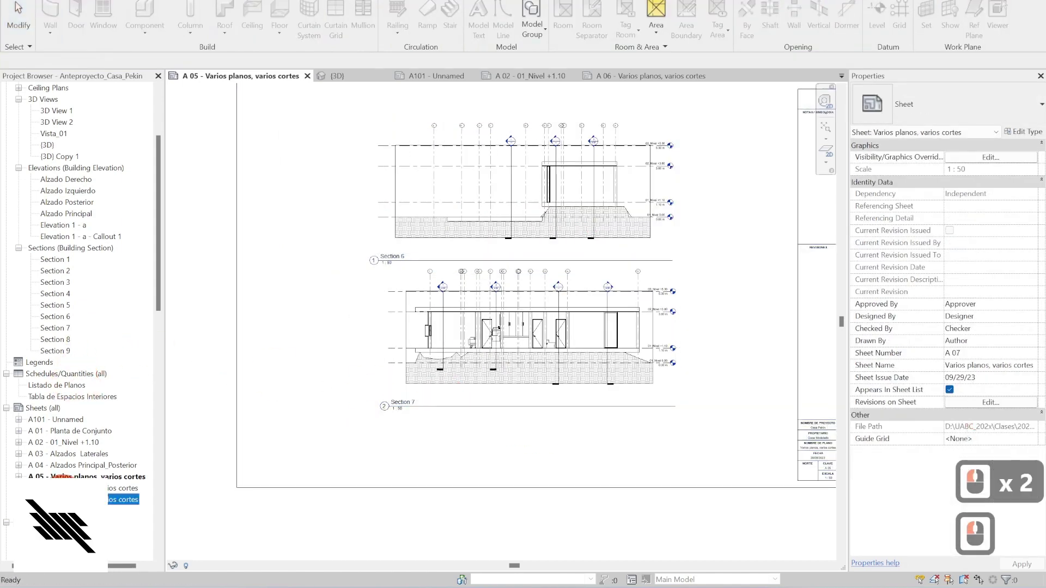
key("ctrl+c")
key("ctrl+v")
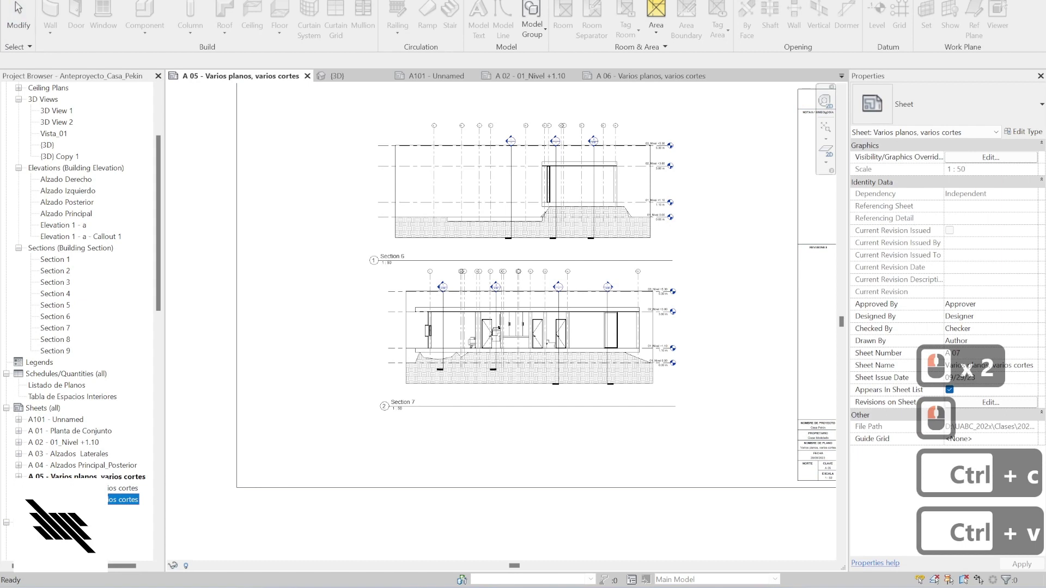
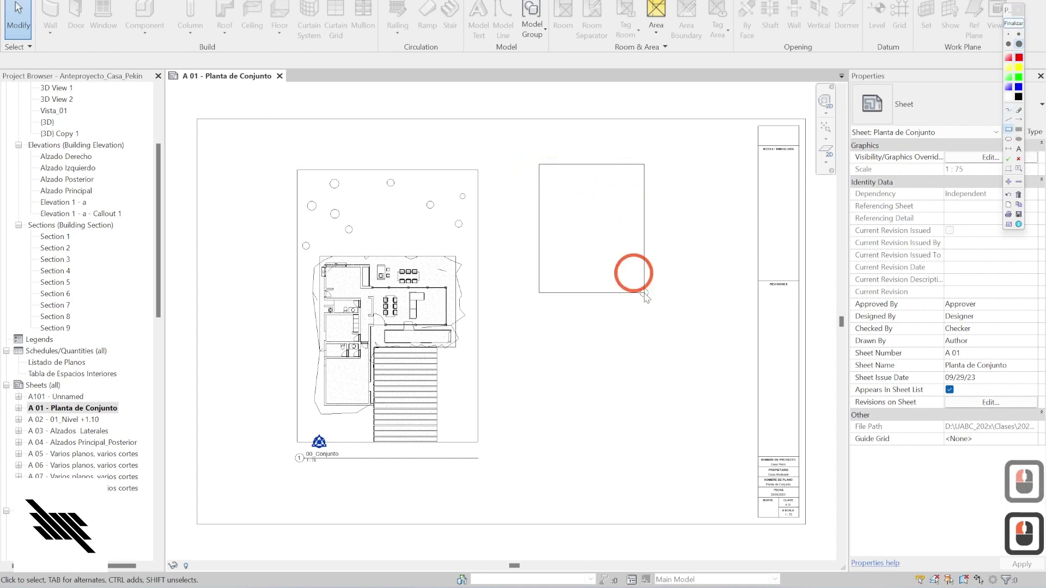
- Open sheets A 01 and A 02 from the Project Browser, then A 03 - Alzados Laterales
left_click(739, 467)
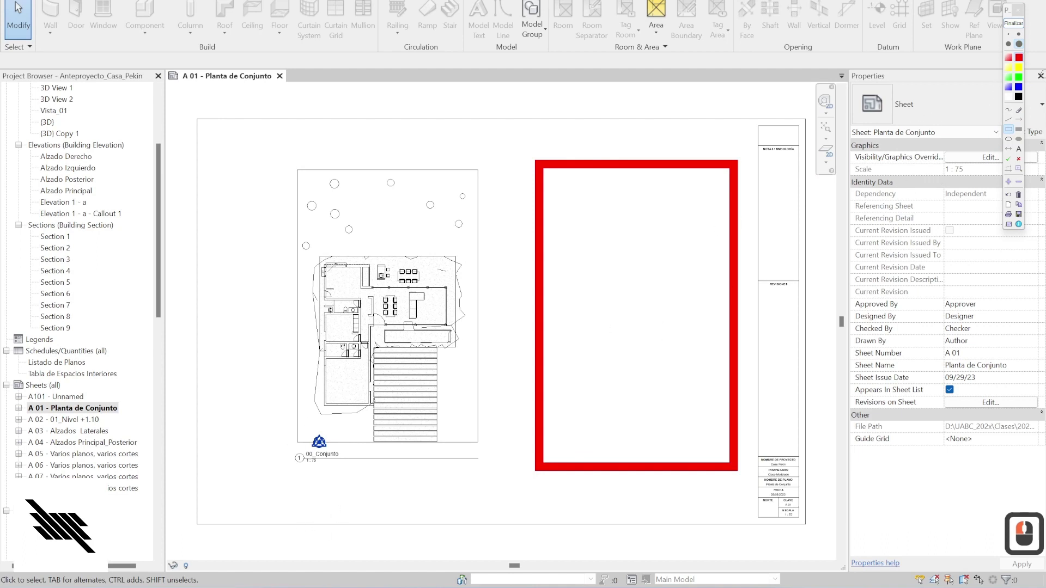
left_click(1020, 26)
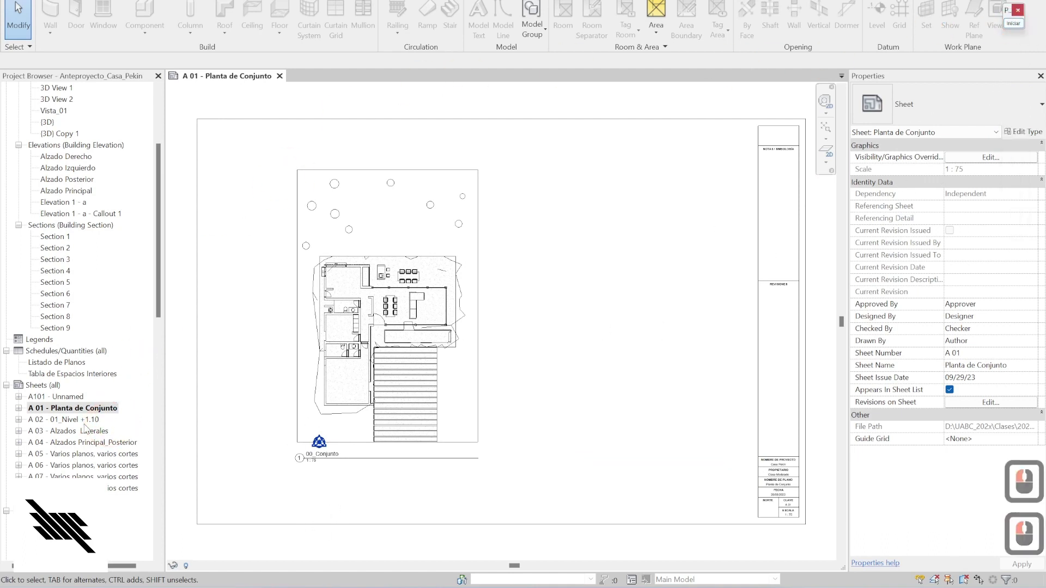
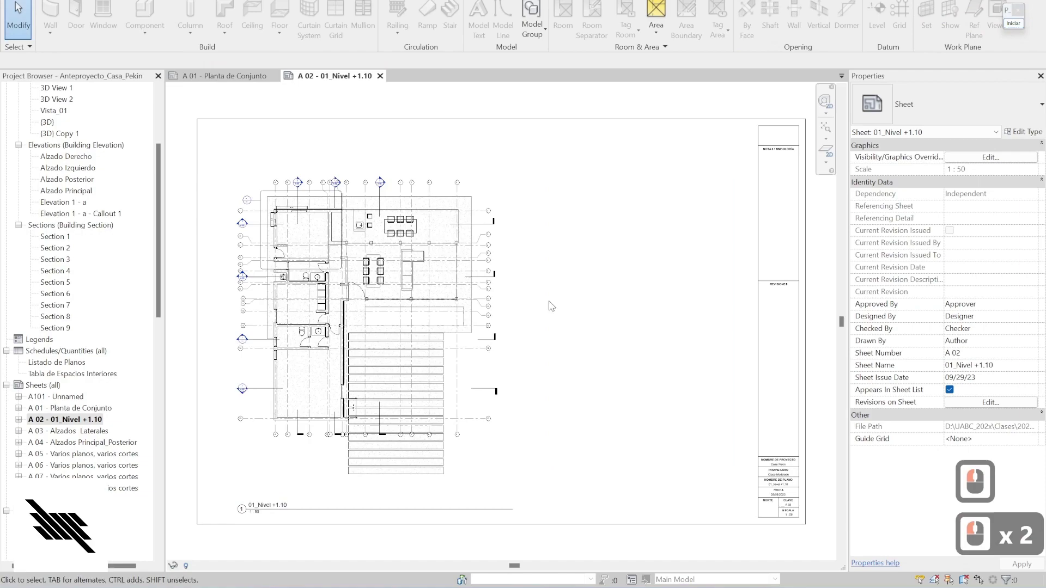
left_click(1020, 22)
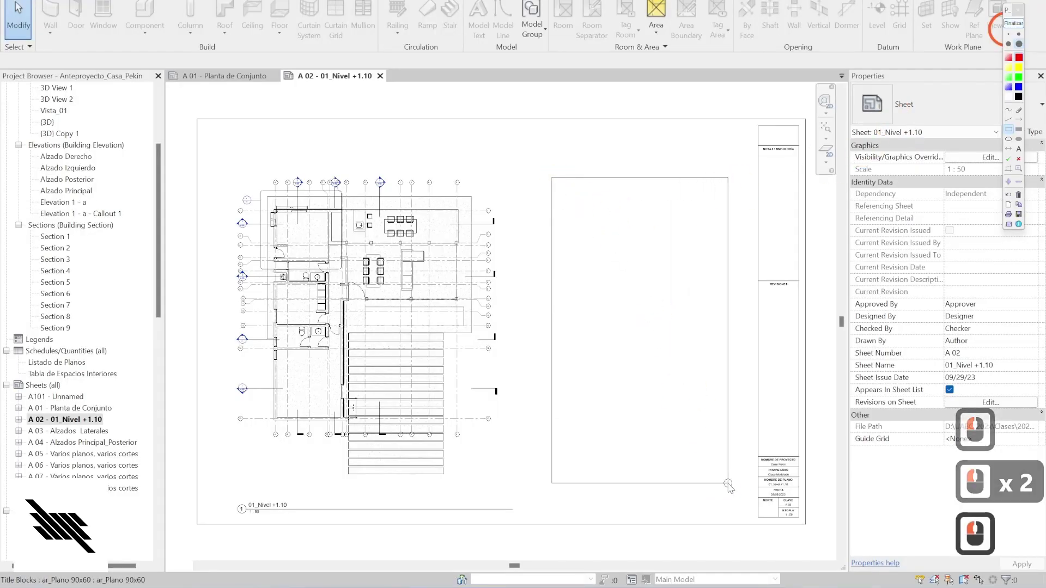
left_click(738, 495)
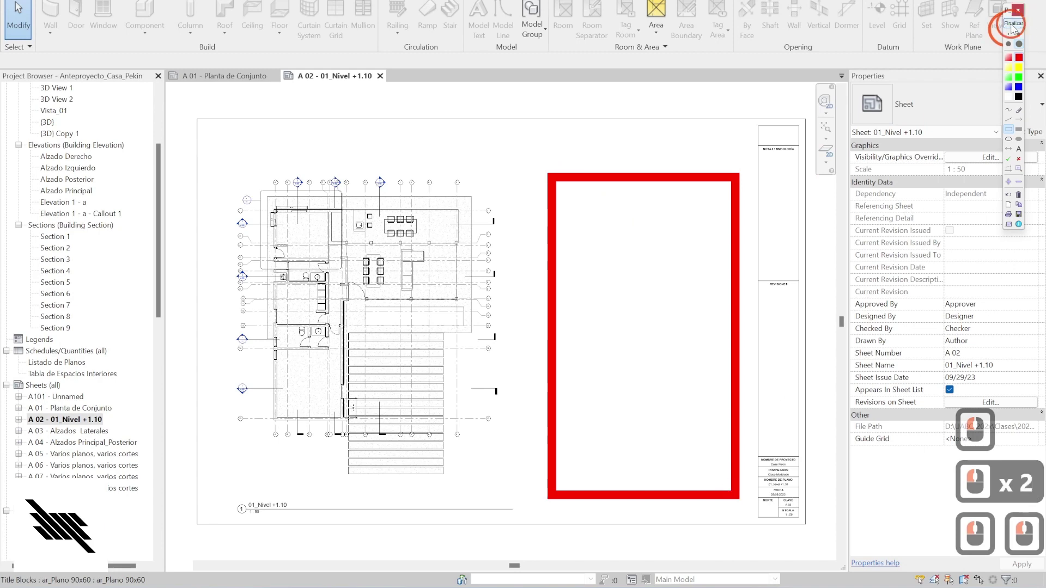
double_click(77, 434)
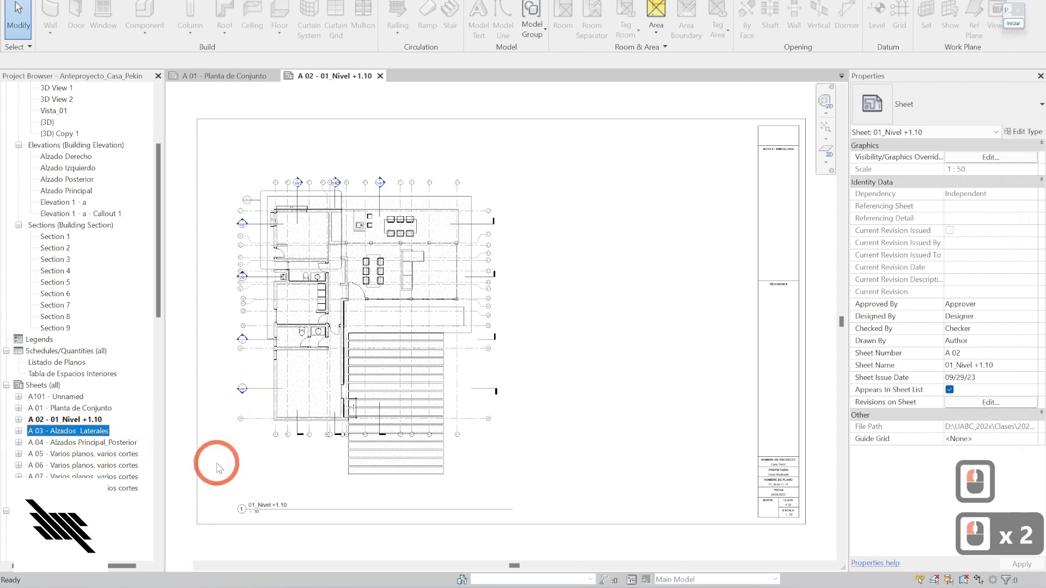
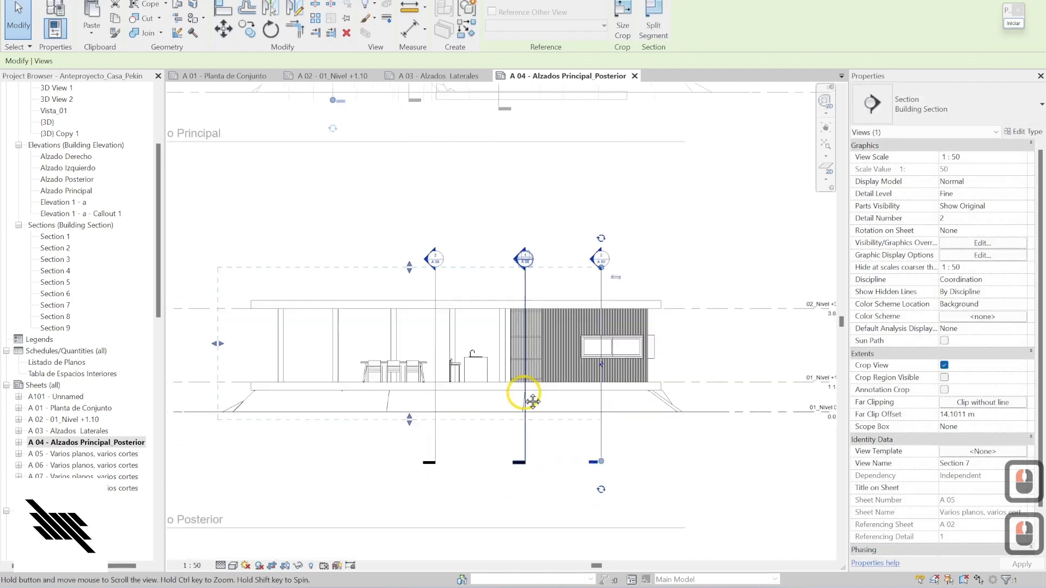
- Bring up the VG annotation categories for the Alzado Posterior viewport to hide Sections
type("v")
type("g")
left_click(467, 86)
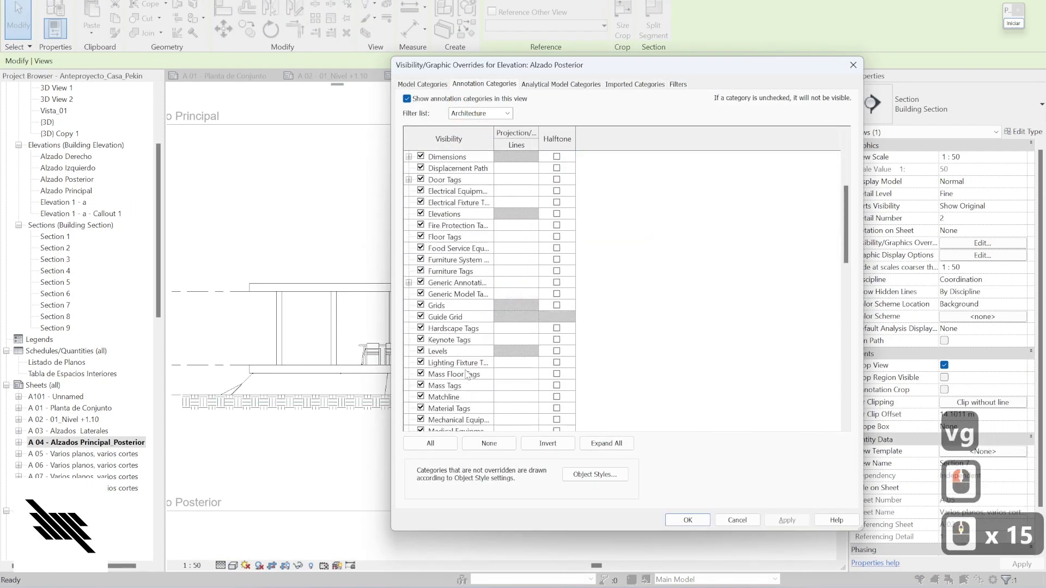
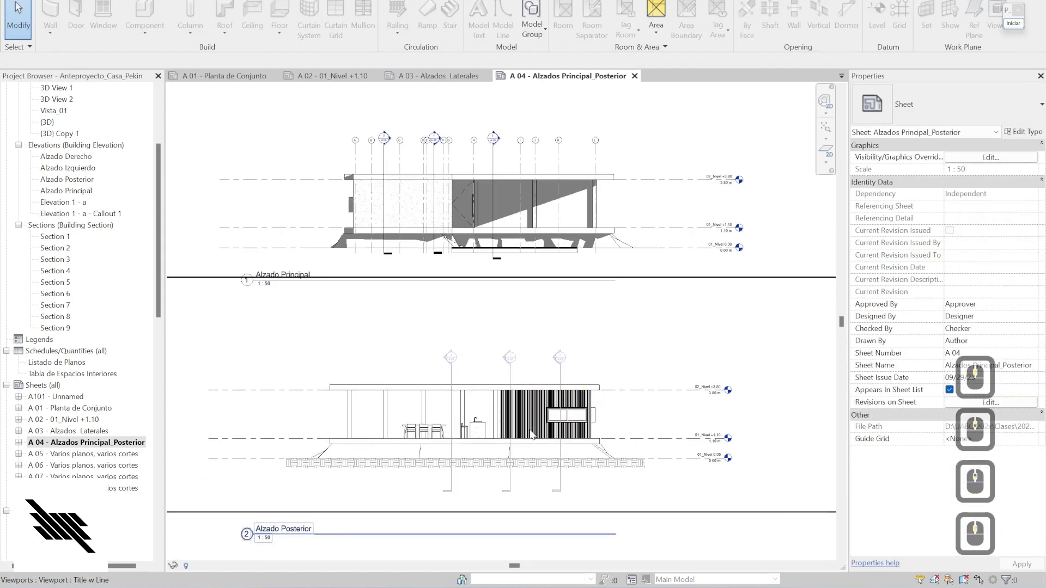
- Reveal hidden elements in Alzado Posterior and unhide the selected grid lines in the view
double_click(425, 360)
left_click(316, 569)
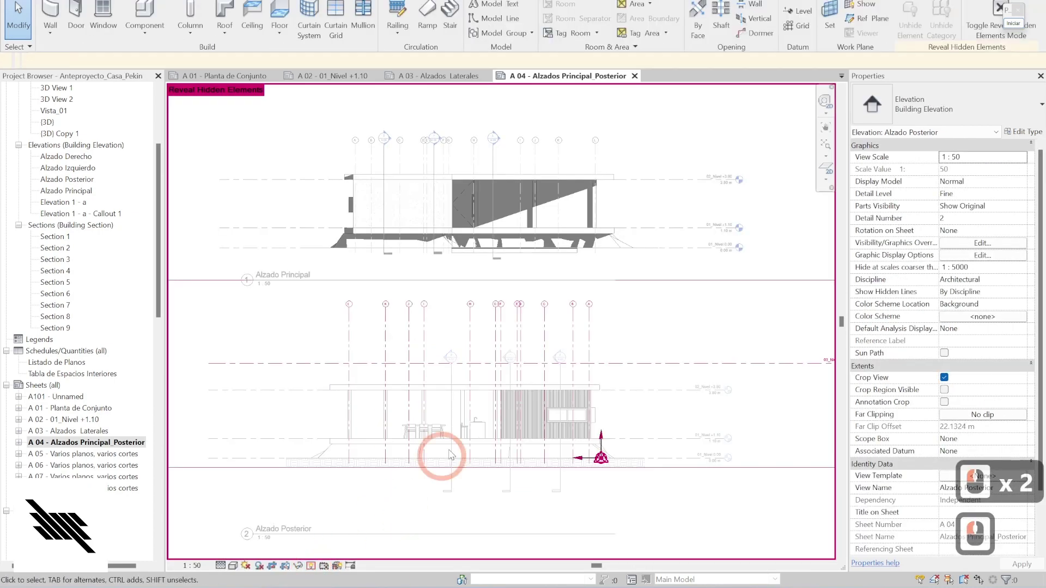
left_click(610, 316)
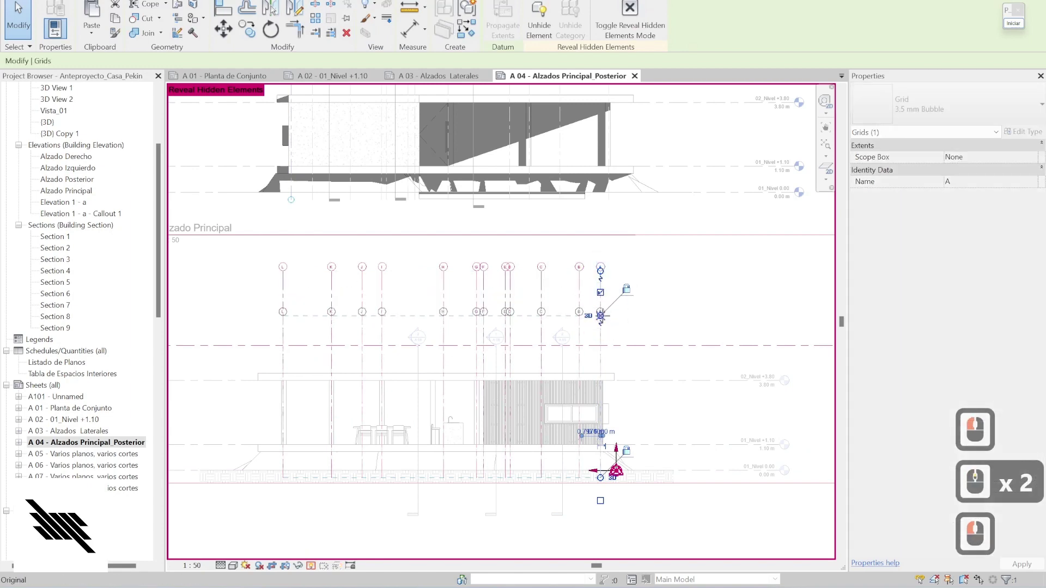
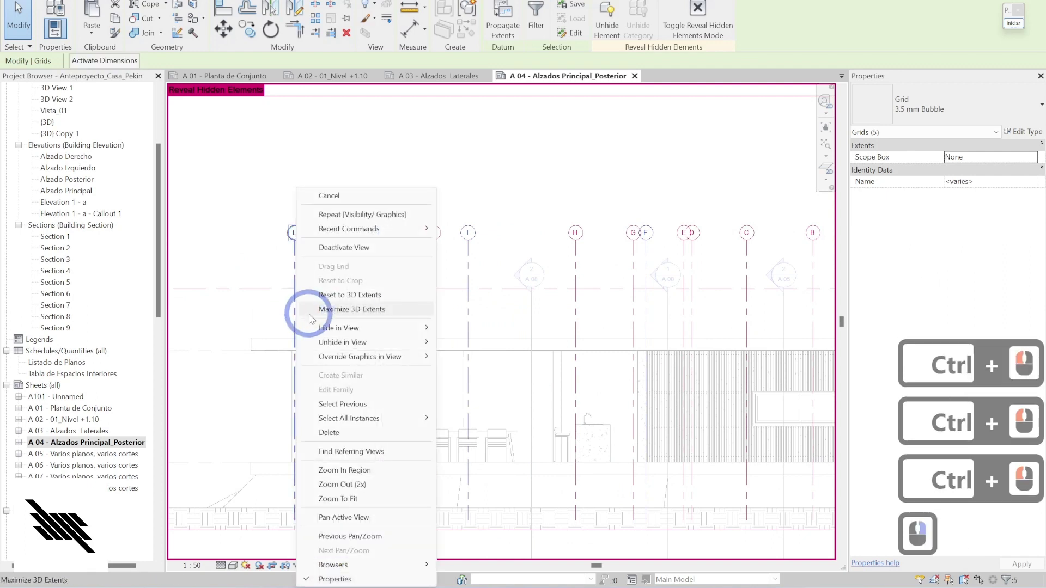
left_click(470, 341)
left_click(315, 566)
- Deactivate the elevation and activate the Alzado Principal viewport on sheet A 04
scroll("down", 3)
scroll("up", 3)
double_click(755, 283)
scroll("down", 3)
double_click(732, 502)
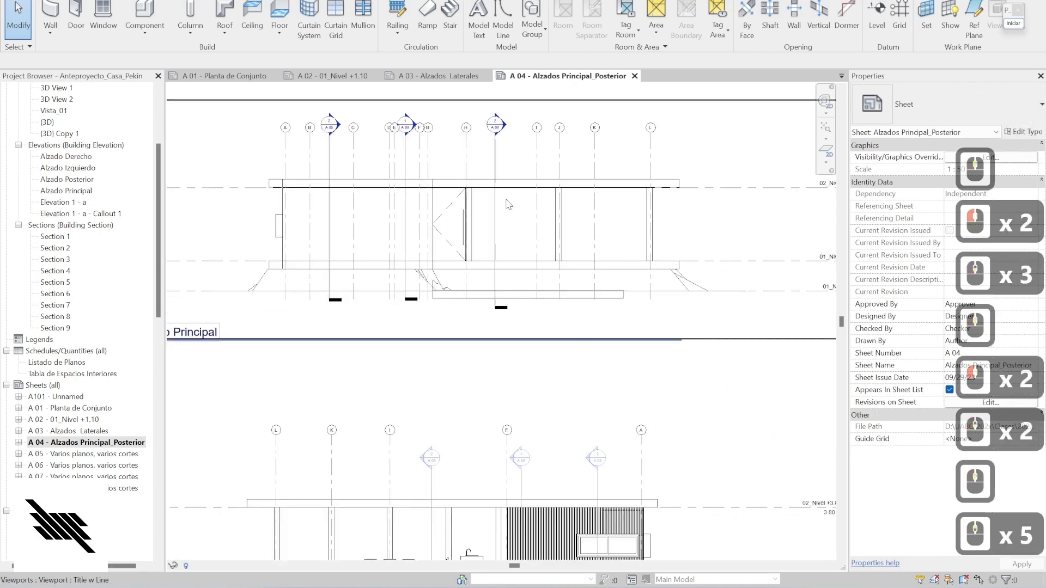
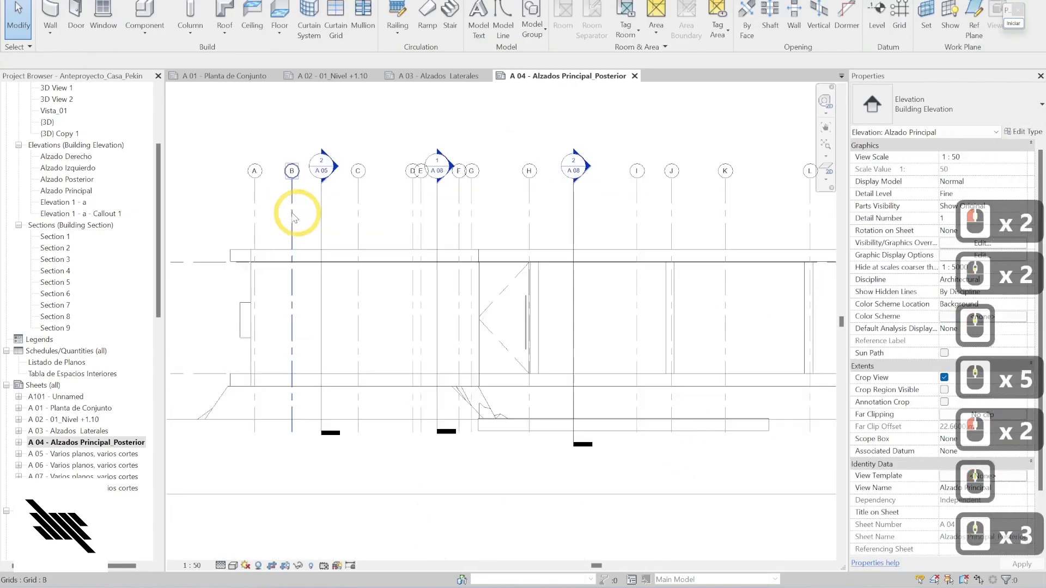
- Hide selected grids with HH, apply Hide/Isolate to the view, then check VG annotation categories
left_click(295, 214)
left_click(295, 215)
key("h")
key("h")
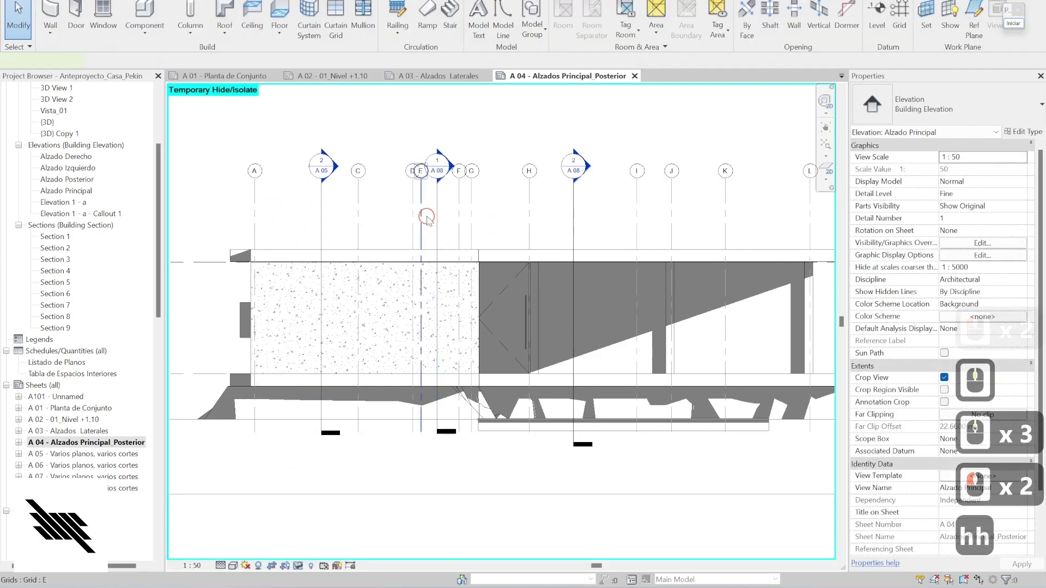
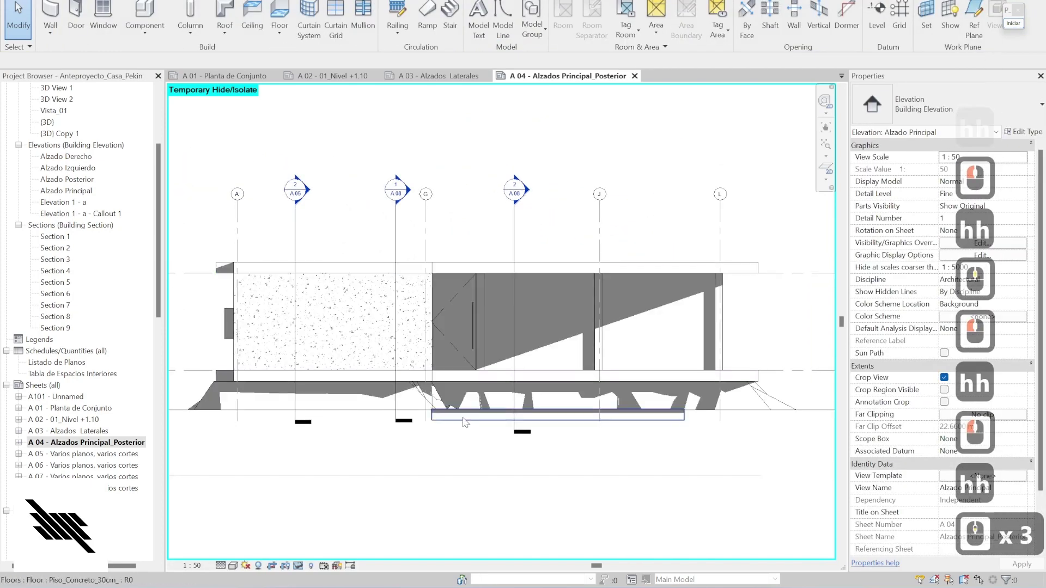
left_click(302, 568)
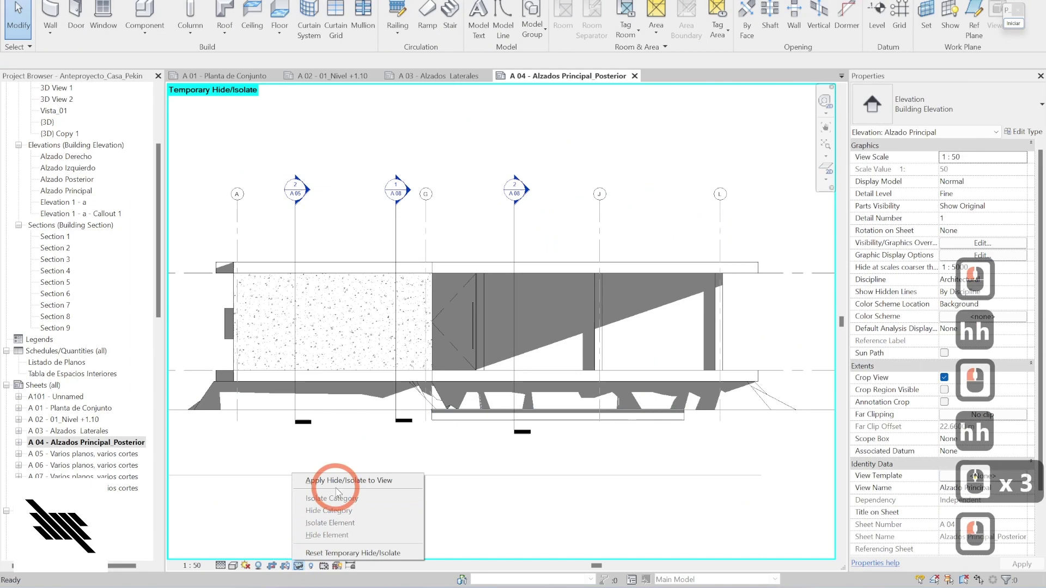
left_click(342, 483)
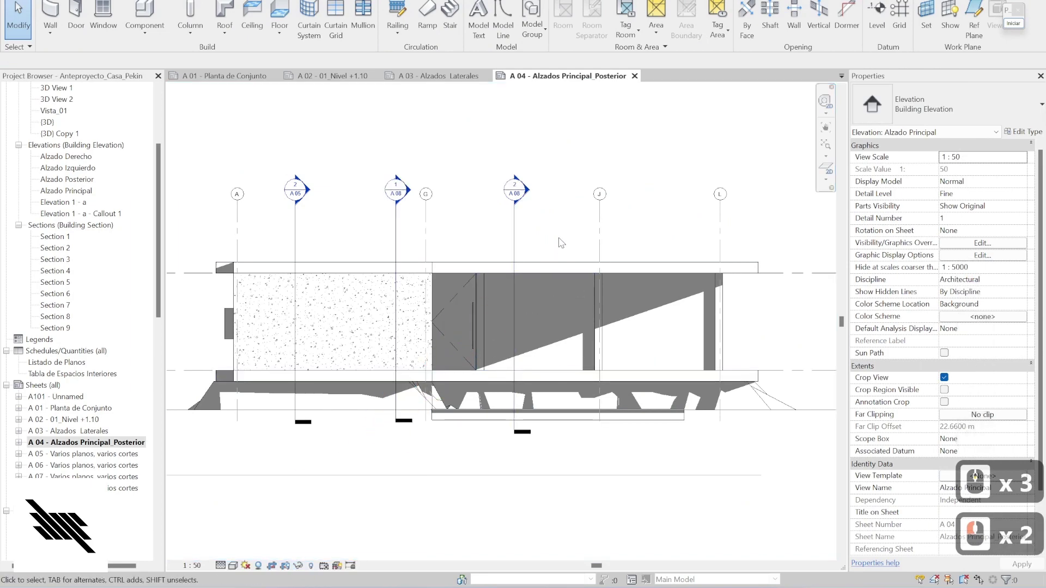
type("vg")
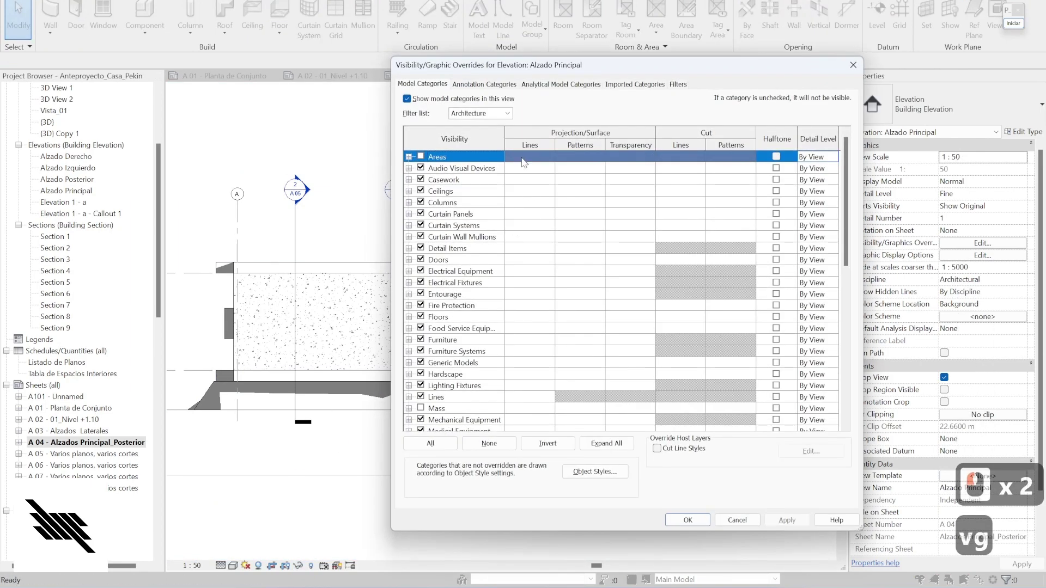
left_click(477, 82)
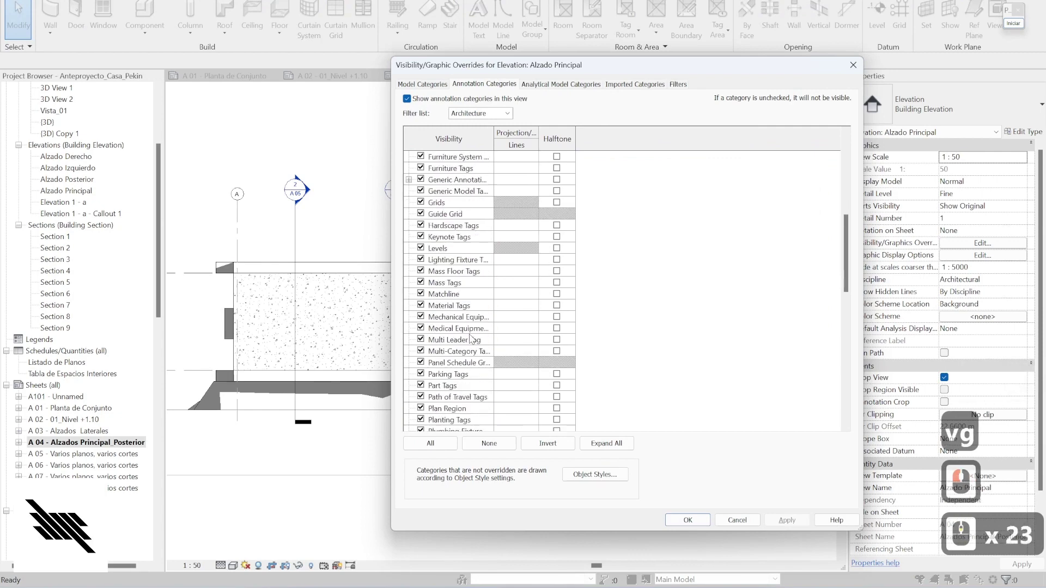
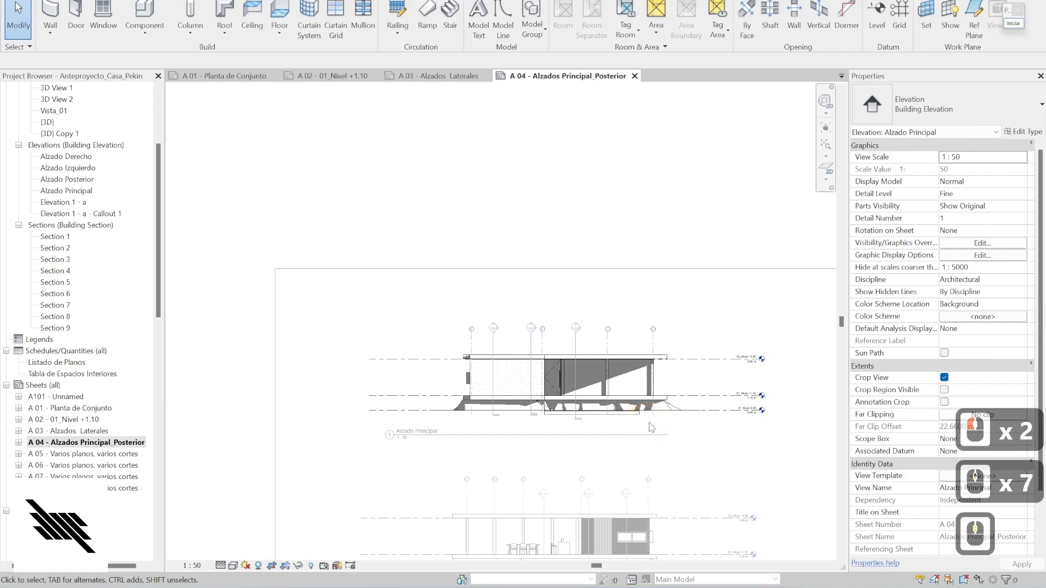
- Deactivate the elevation viewport and open the (3D) Copy 1 view
double_click(753, 250)
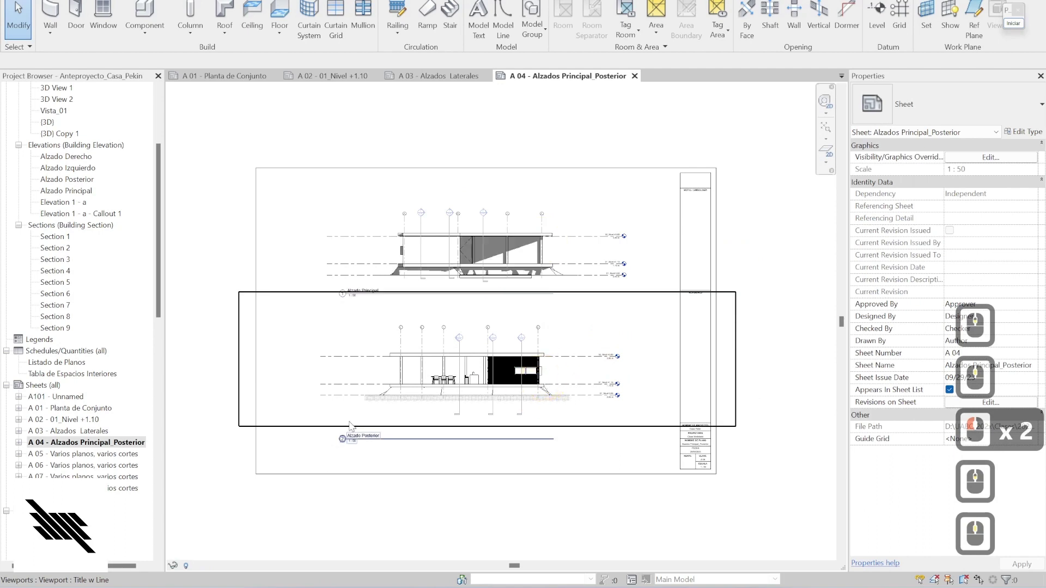
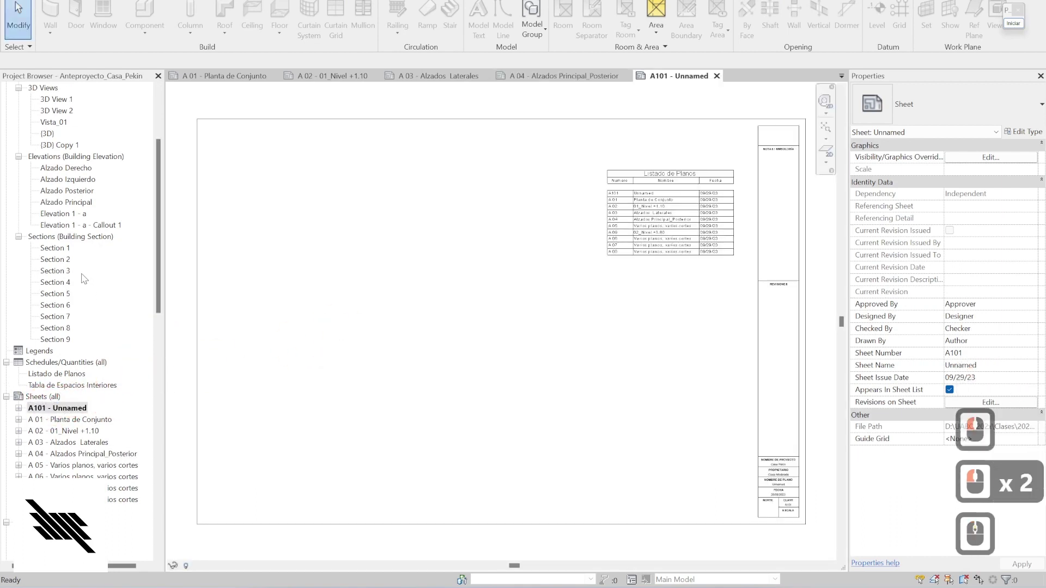
double_click(20, 4)
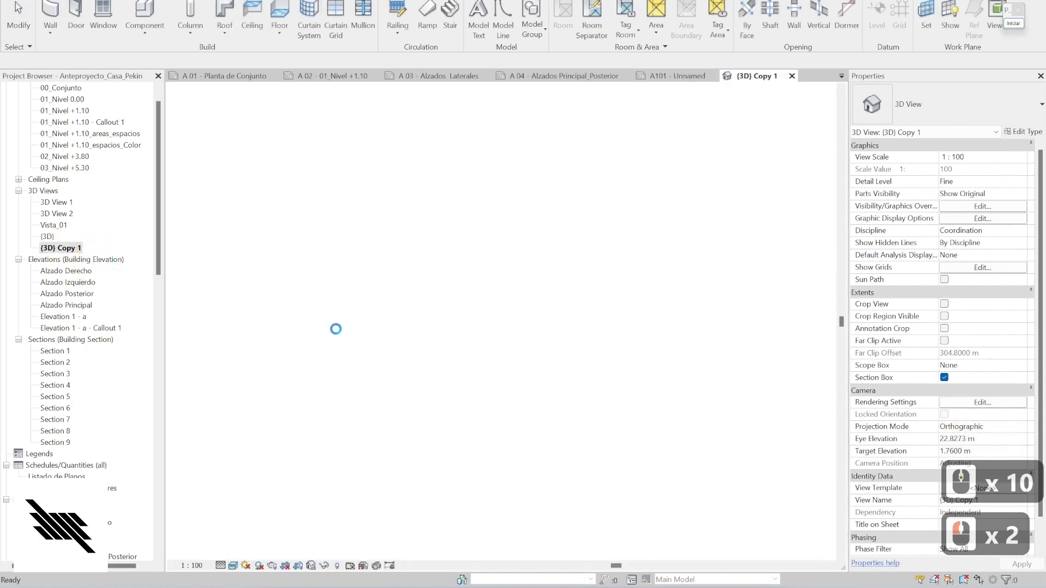
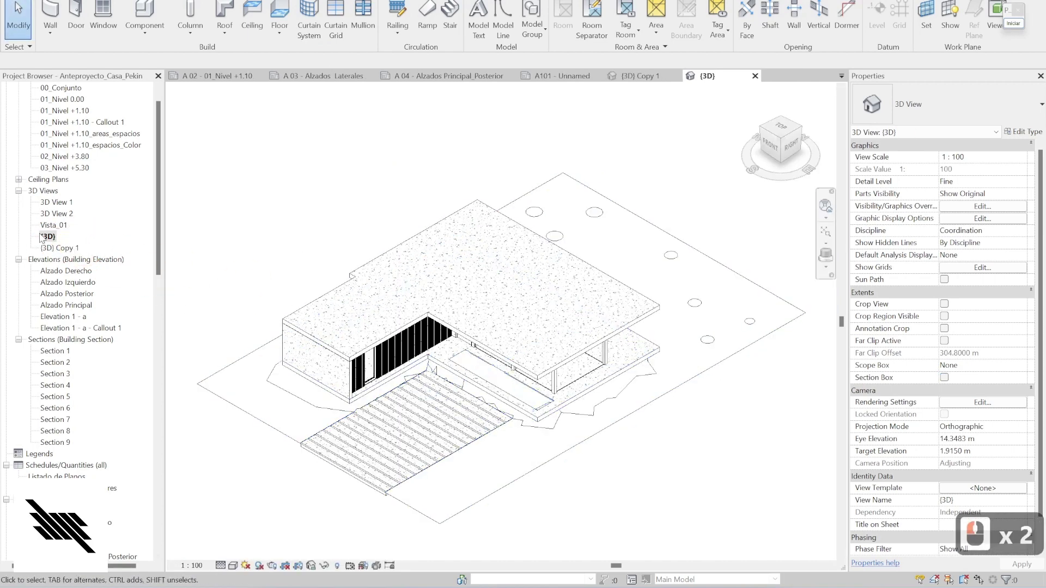
- Rename (3D) Copy 2 to ISO_A_00 in the Project Browser and return the model to home view
middle_click(50, 240)
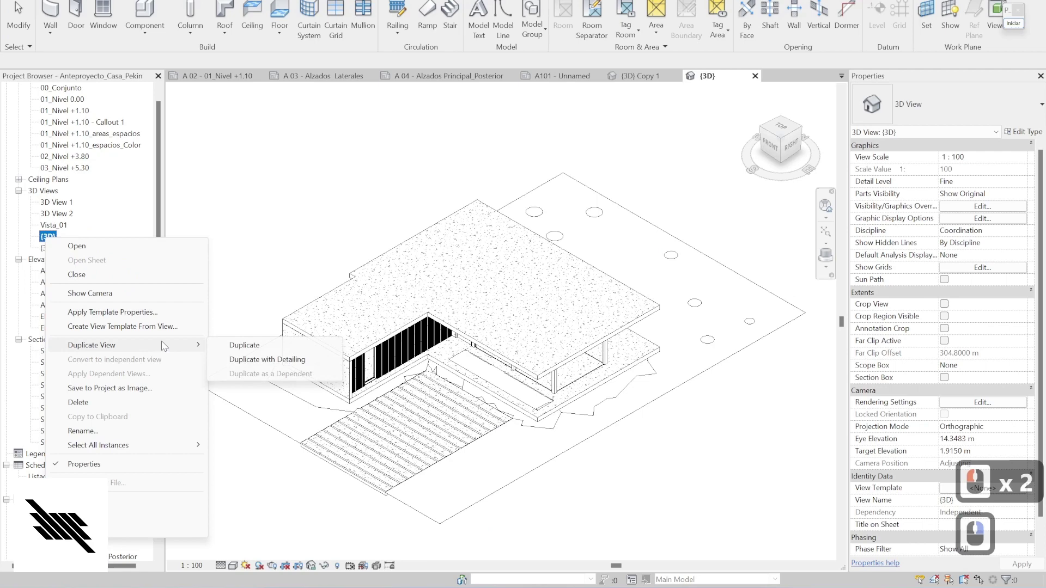
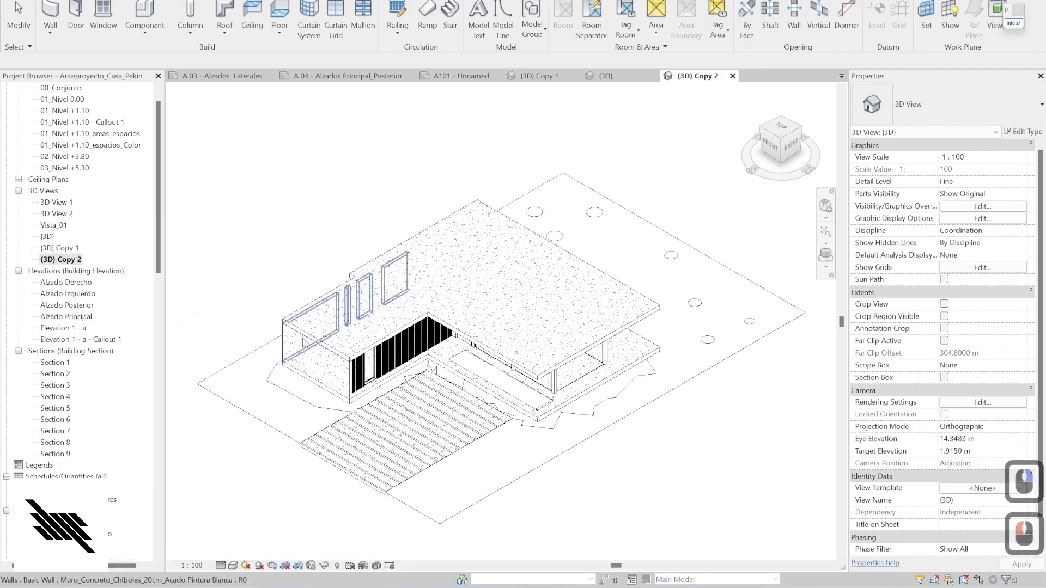
middle_click(72, 262)
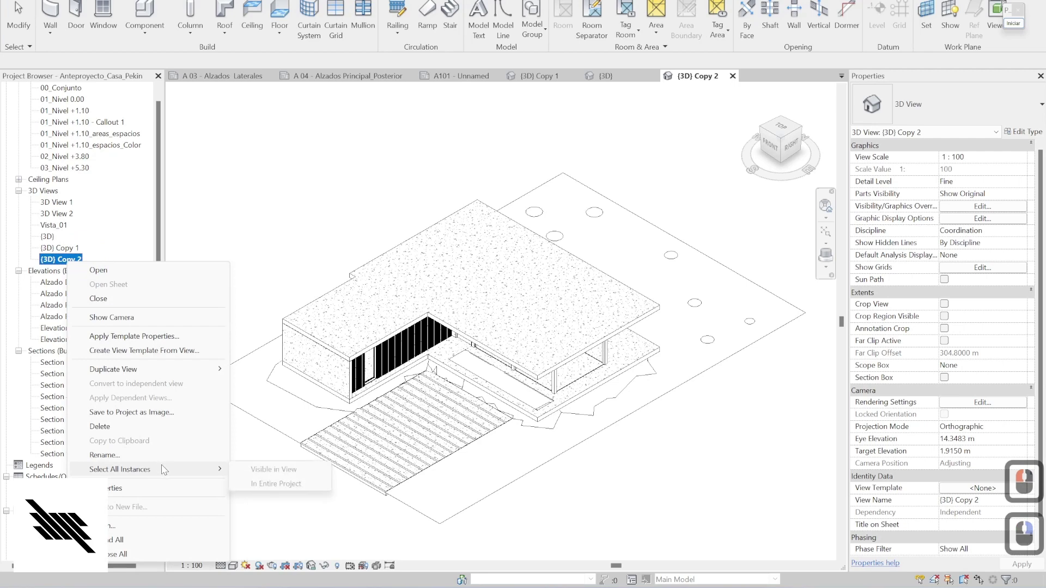
left_click(120, 453)
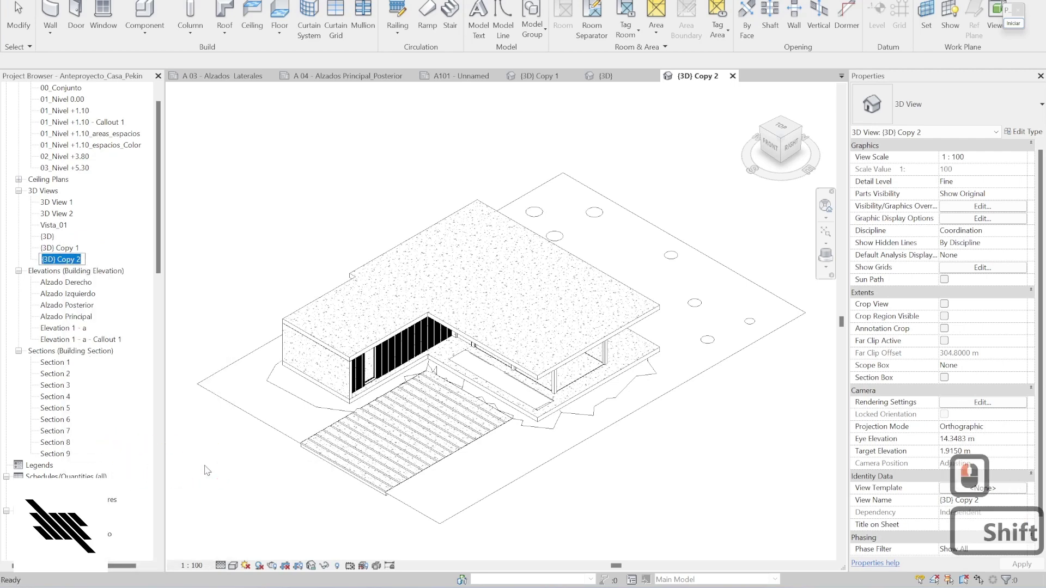
key("BackSpace")
key("BackSpace")
type("so")
key("BackSpace")
key("BackSpace")
key("BackSpace")
key("BackSpace")
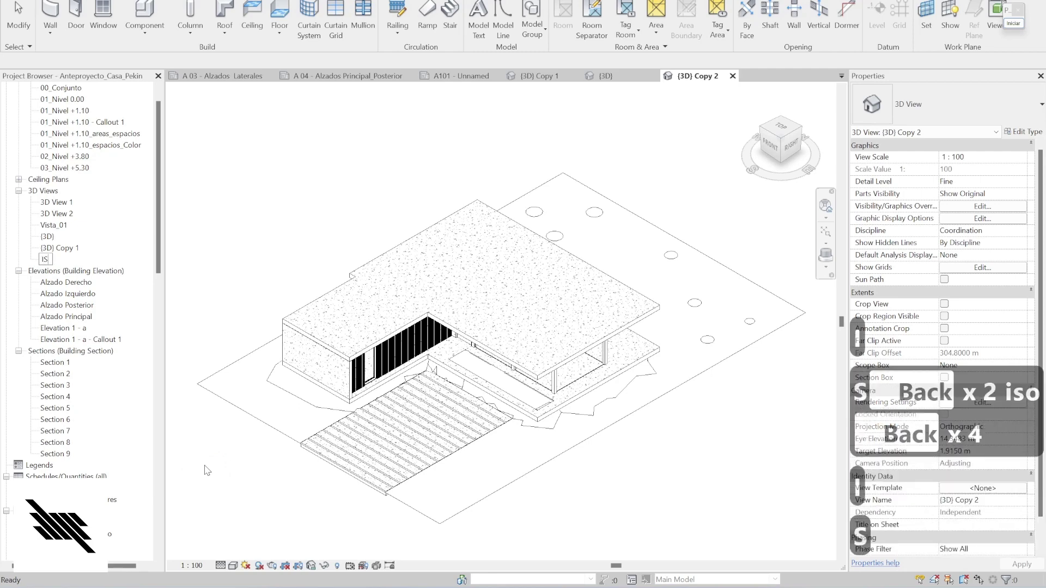
type("o")
key("shift+i")
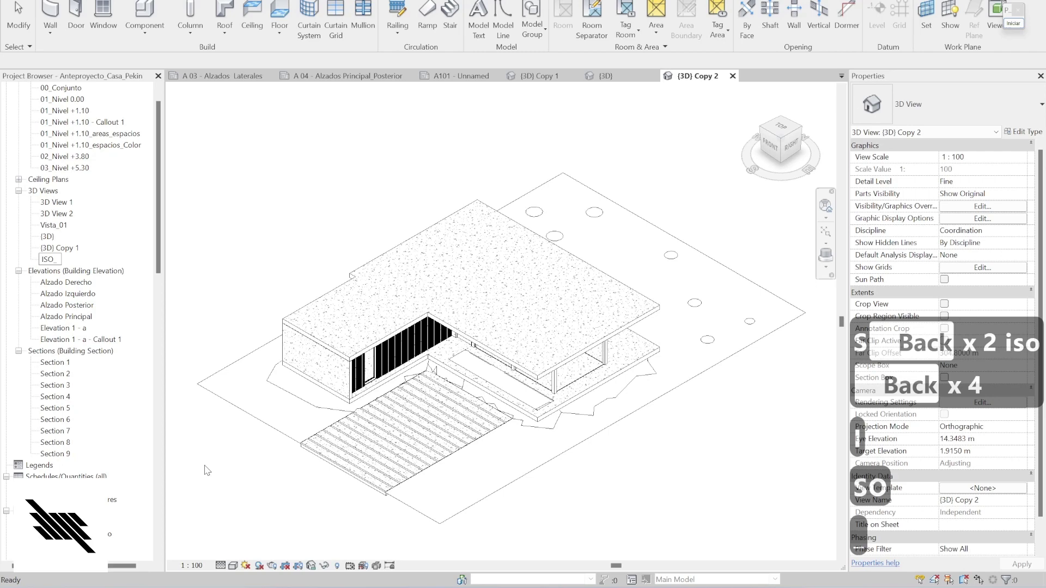
key("BackSpace")
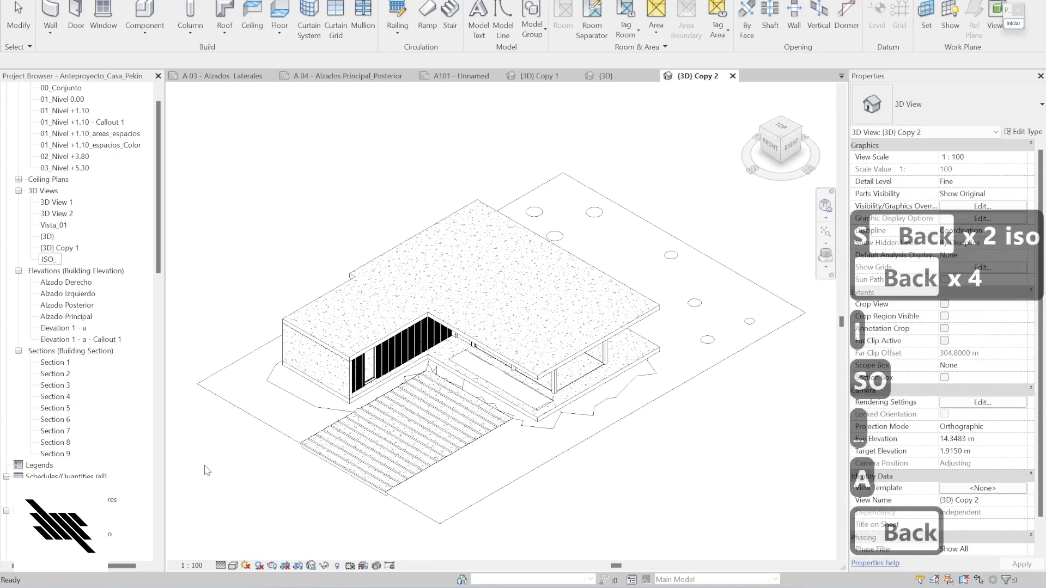
key("_")
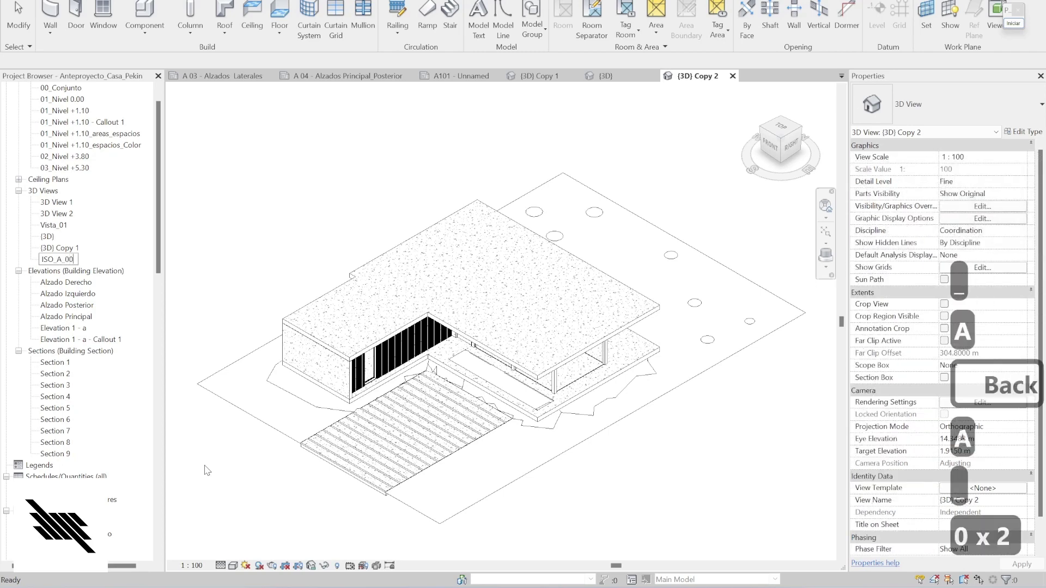
key("0")
left_click(241, 254)
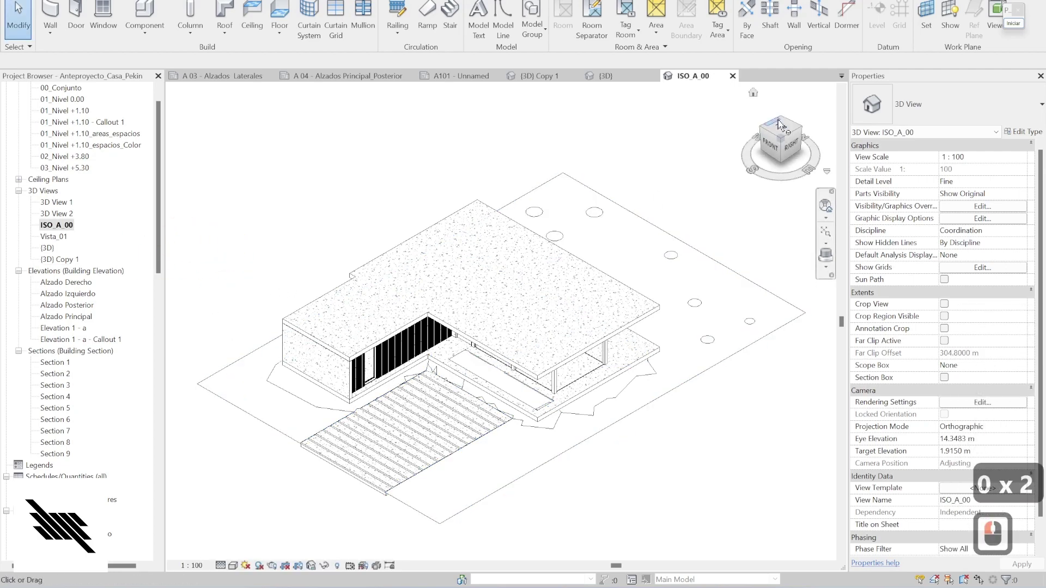
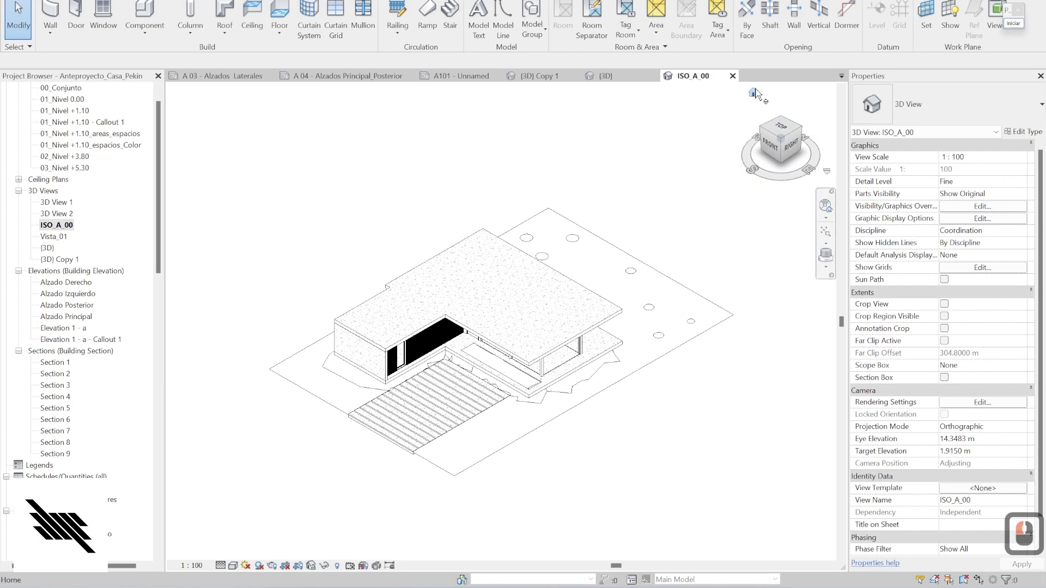
- Set Sun Settings for ISO_A_00 to a Still sun at 2:33 PM
left_click(761, 90)
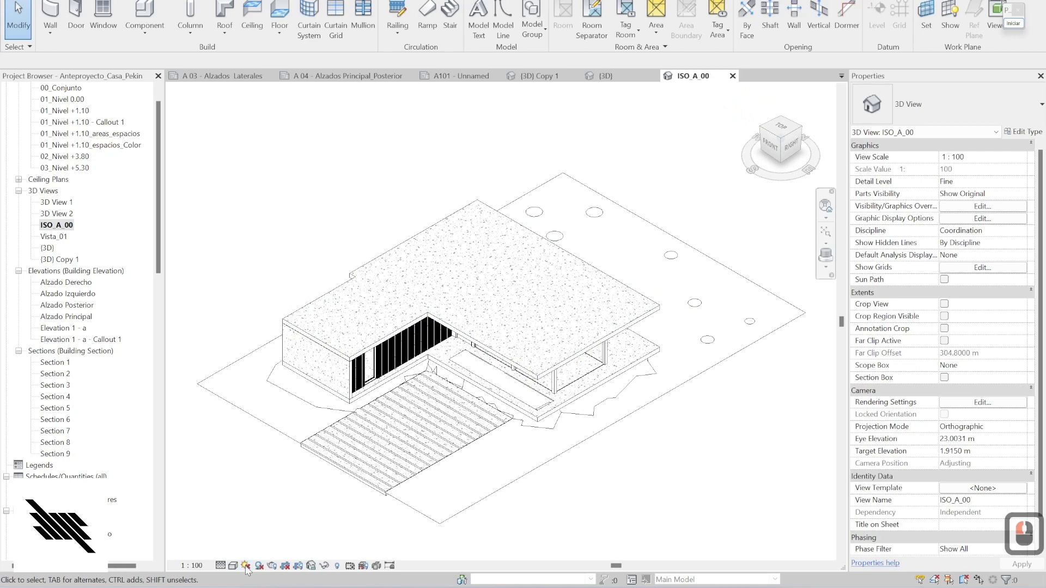
left_click(250, 569)
left_click(274, 527)
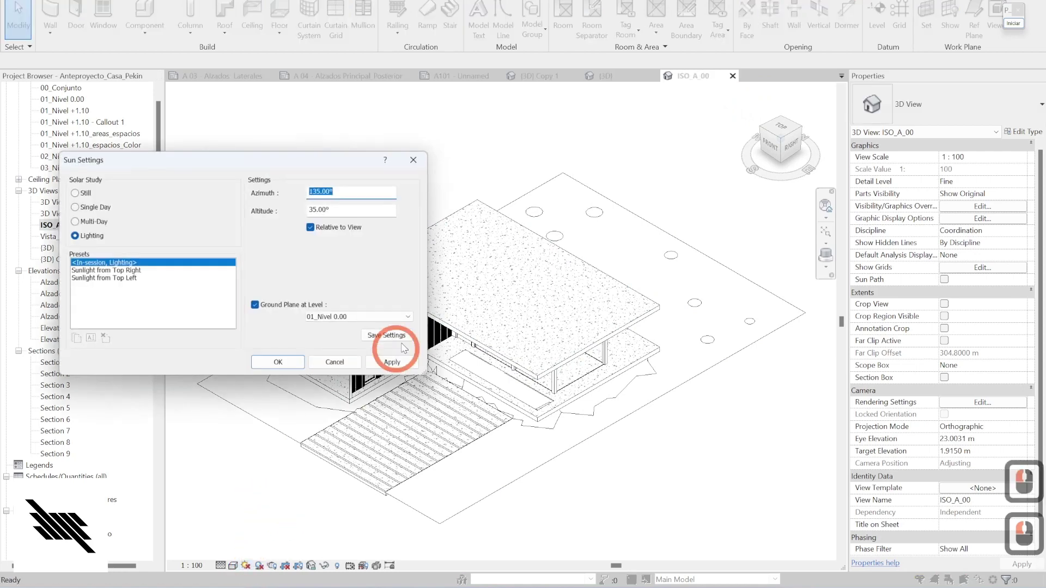
left_click(88, 195)
left_click(360, 231)
left_click(317, 231)
key("2")
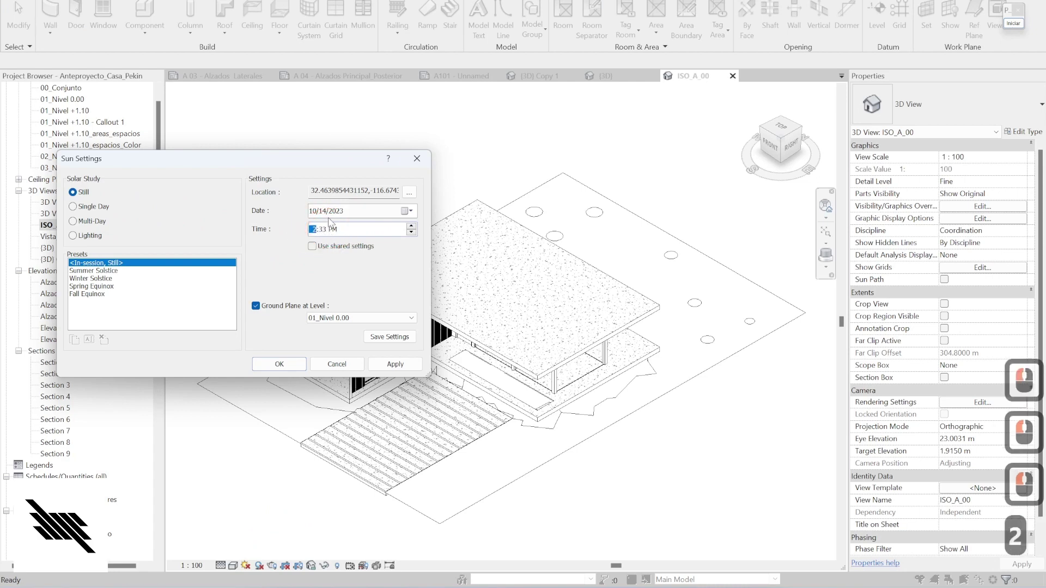
- Set the sun date to 9/21/2023, confirm the settings and turn Shadows On
left_click(346, 216)
left_click(417, 215)
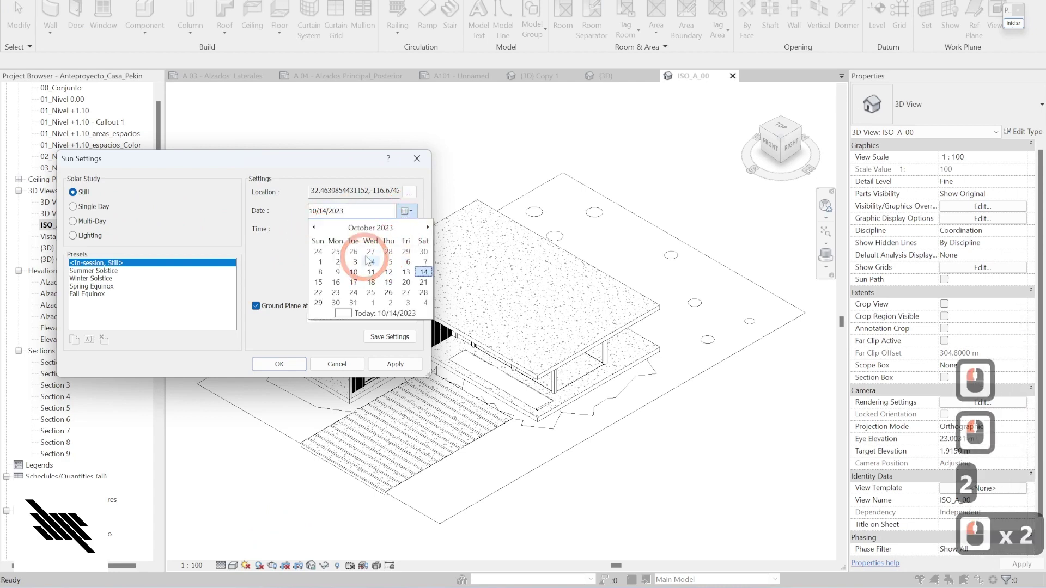
left_click(324, 230)
type("2")
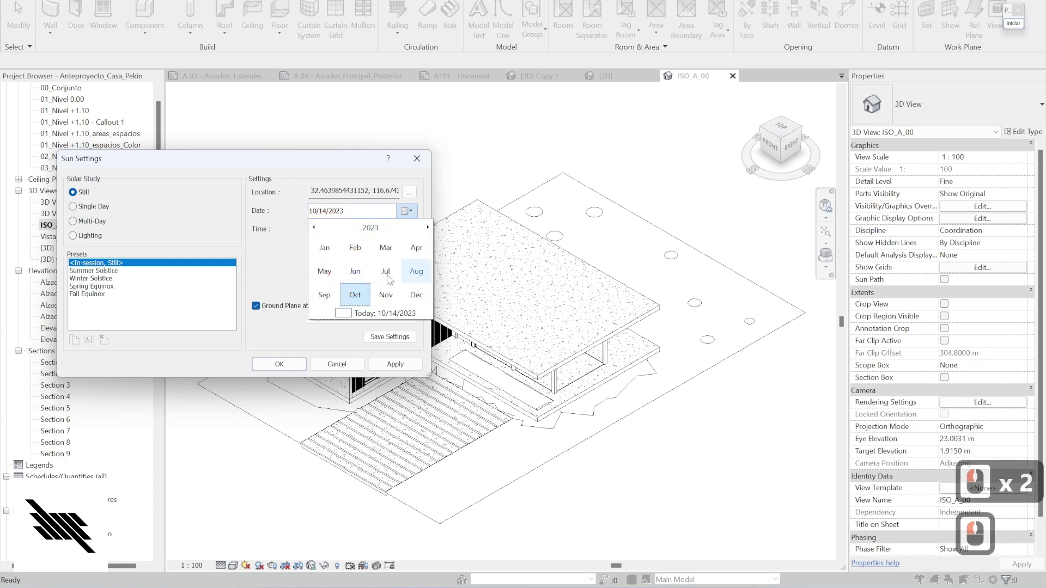
left_click(343, 298)
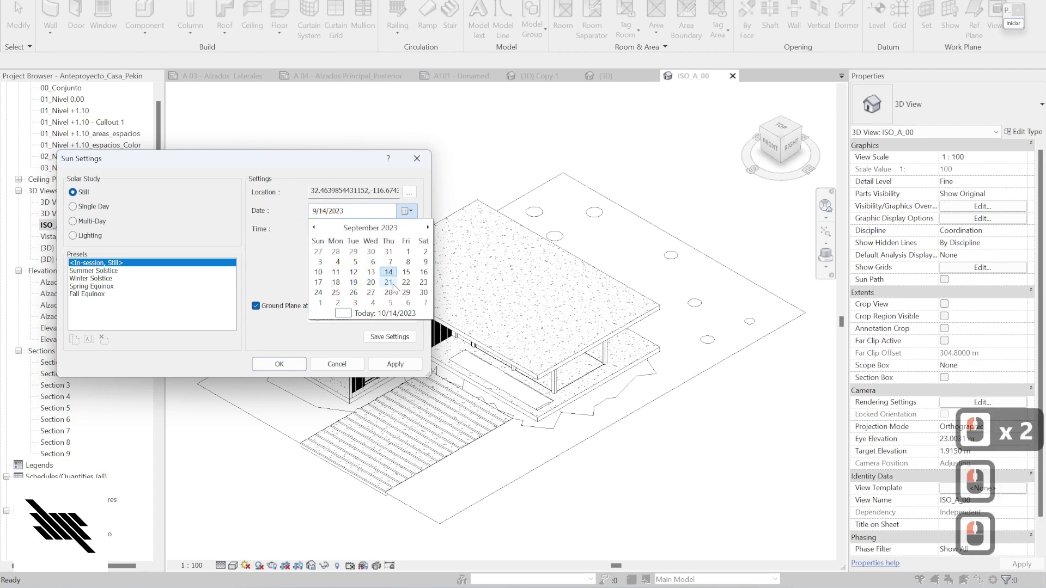
double_click(397, 284)
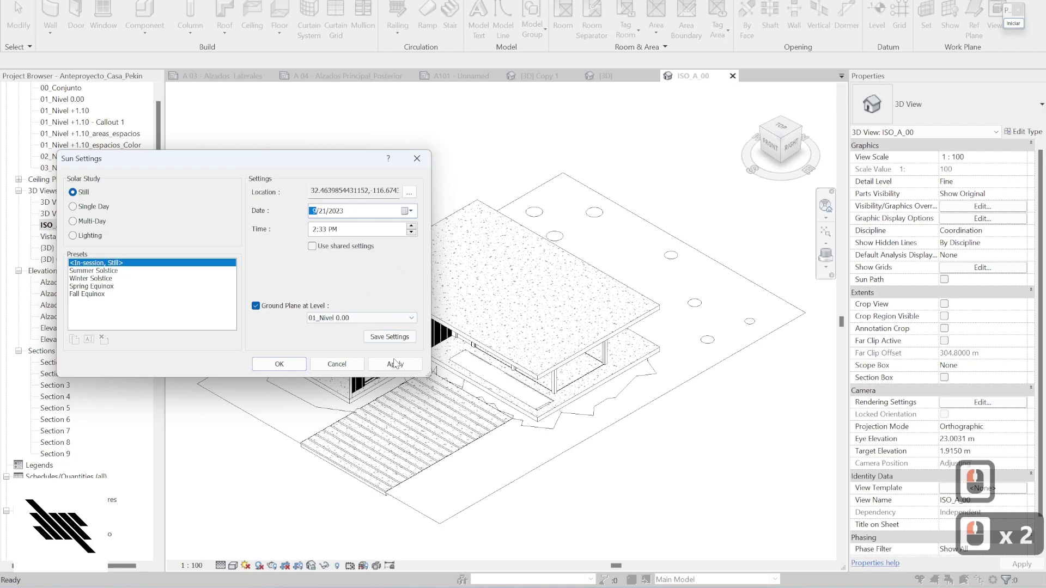
left_click(405, 367)
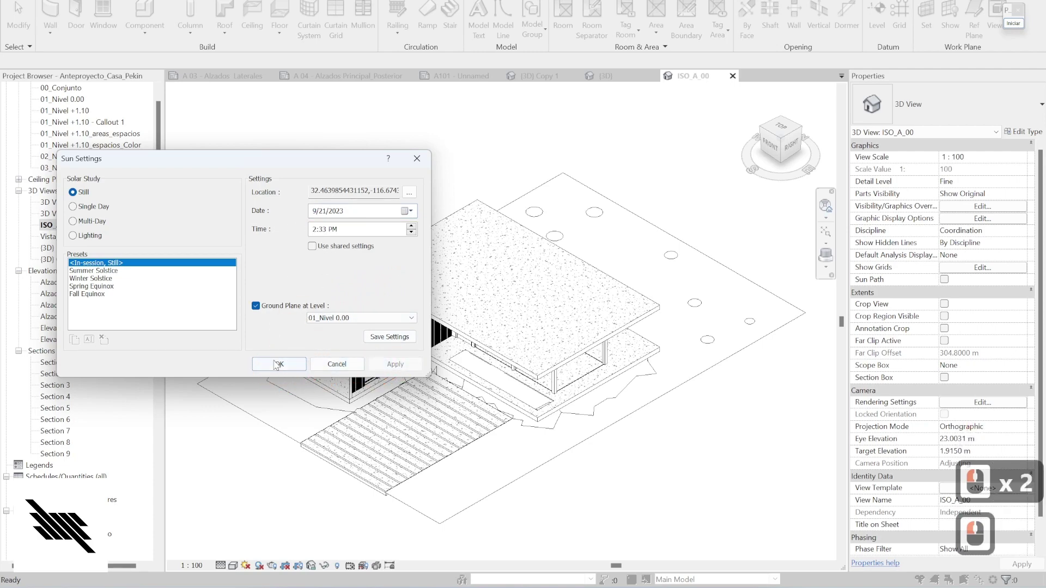
left_click(280, 367)
left_click(265, 567)
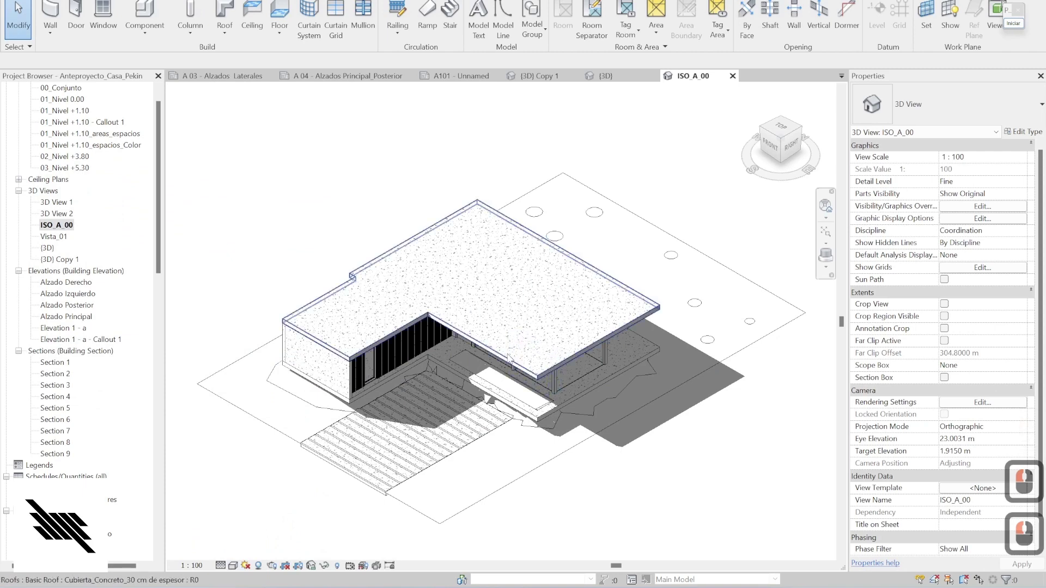
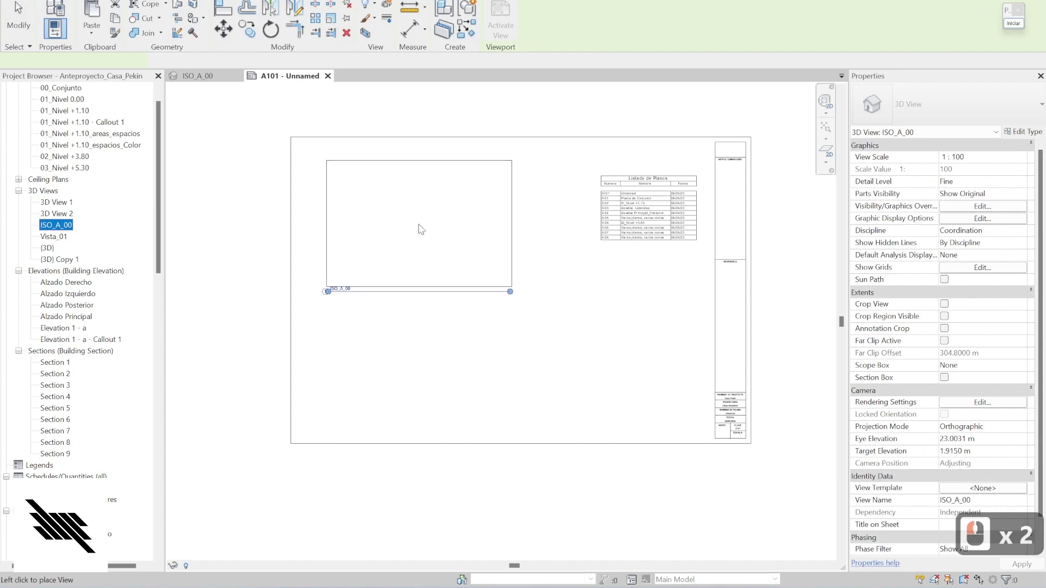
- Place ISO_A_00 on sheet A101 below the drawing list at a custom 1:75 scale
left_click(422, 227)
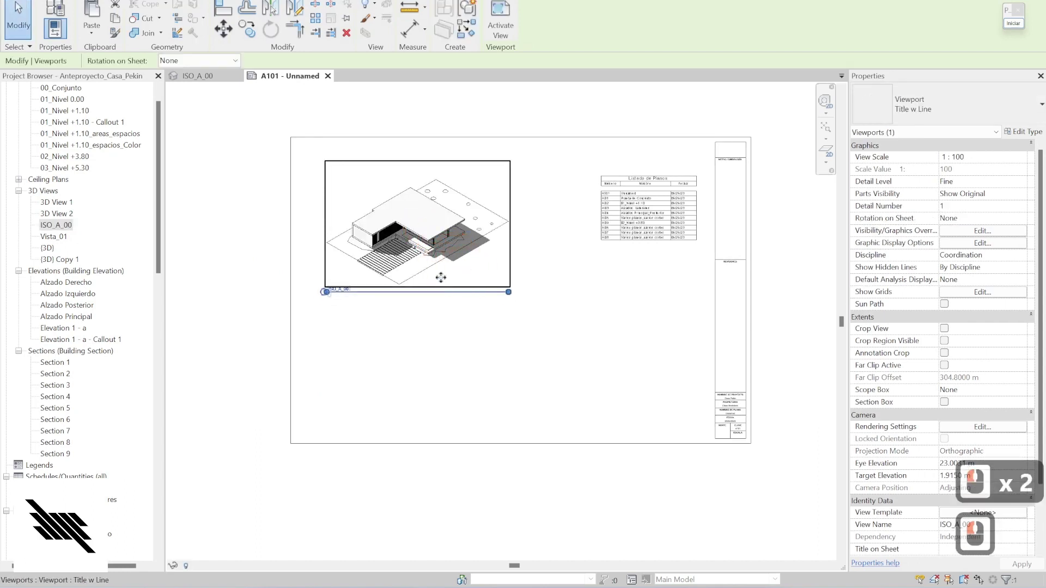
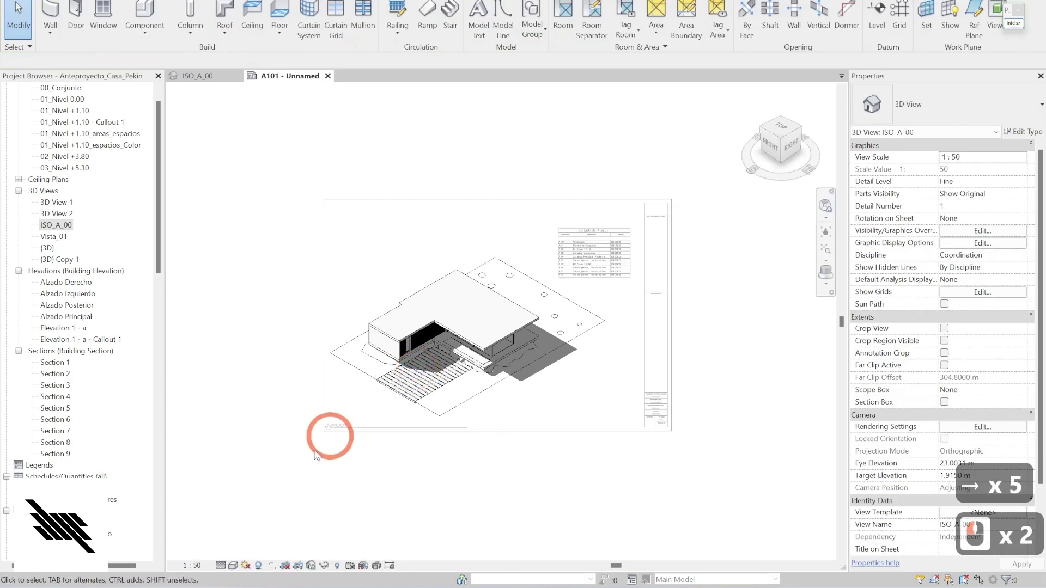
left_click(200, 567)
left_click(223, 369)
left_click(469, 250)
type("75")
left_click(500, 301)
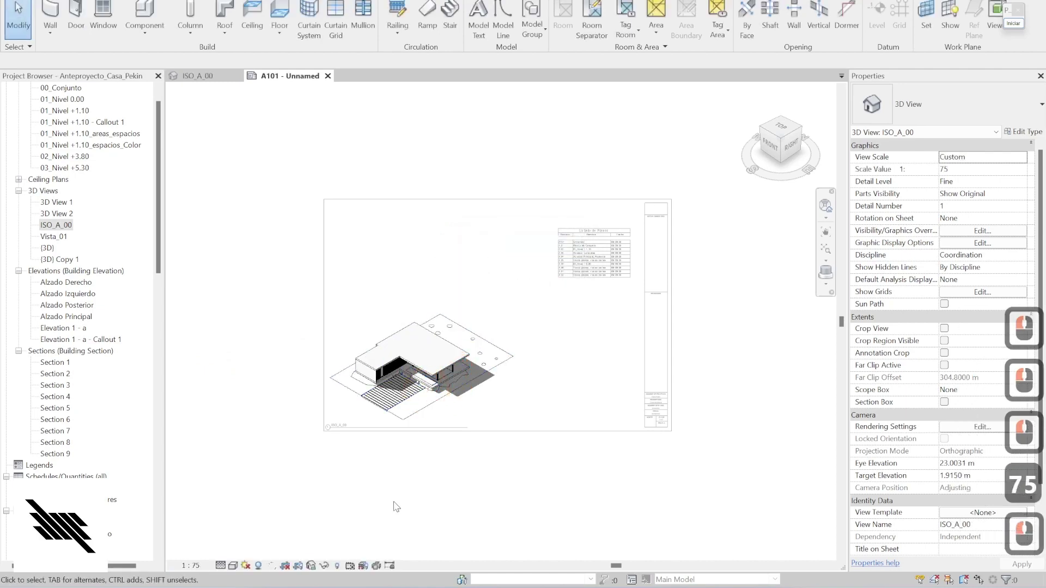
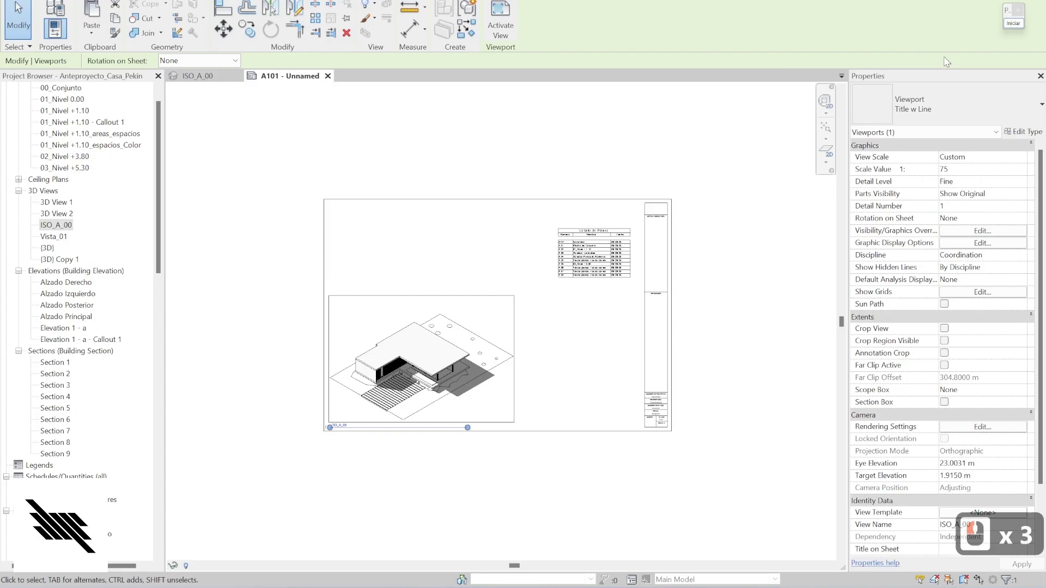
- Deactivate the ISO_A_00 viewport and settle it on sheet A101
left_click(981, 43)
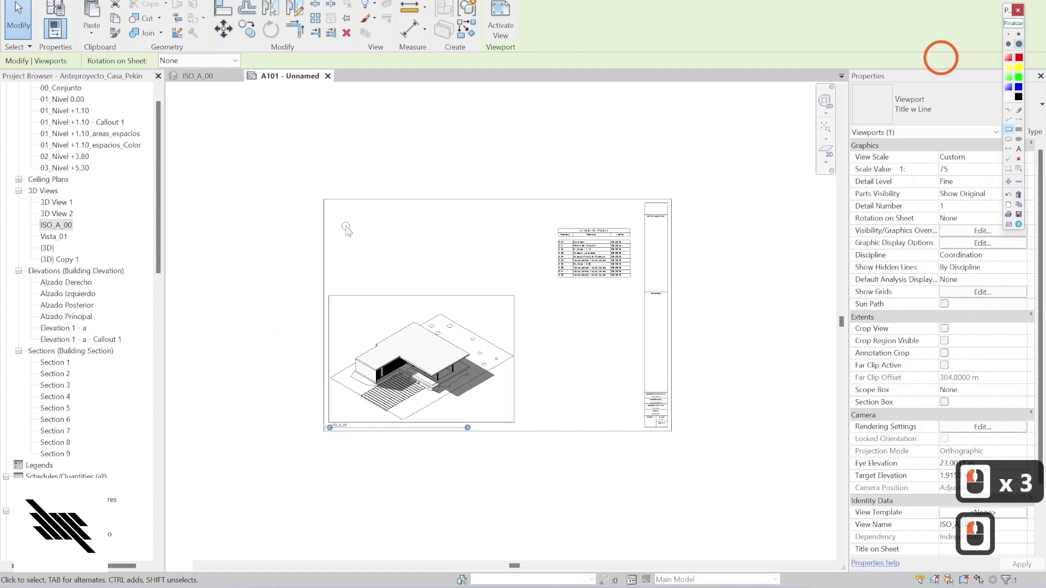
left_click(564, 268)
left_click(637, 419)
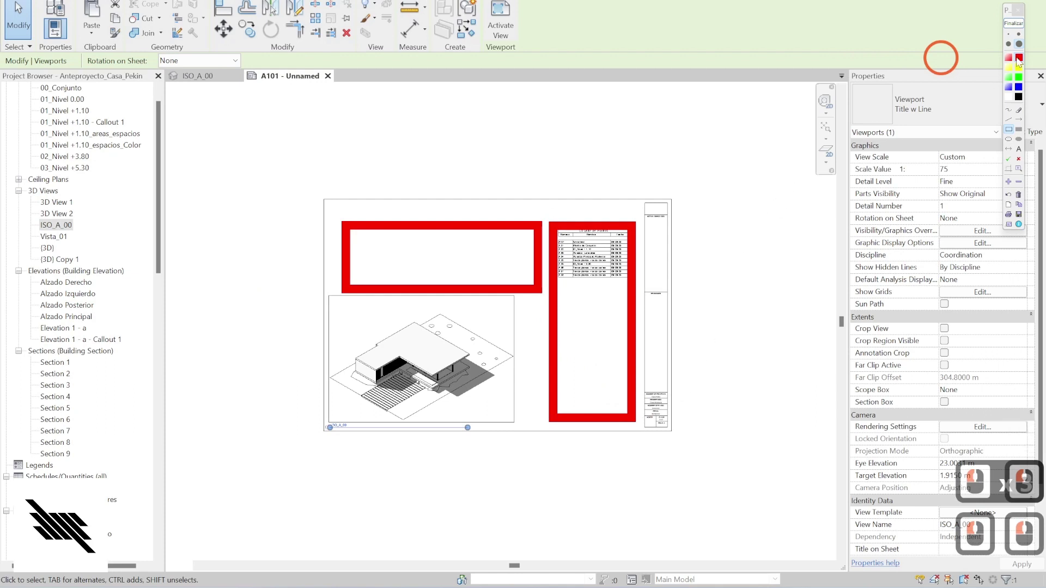